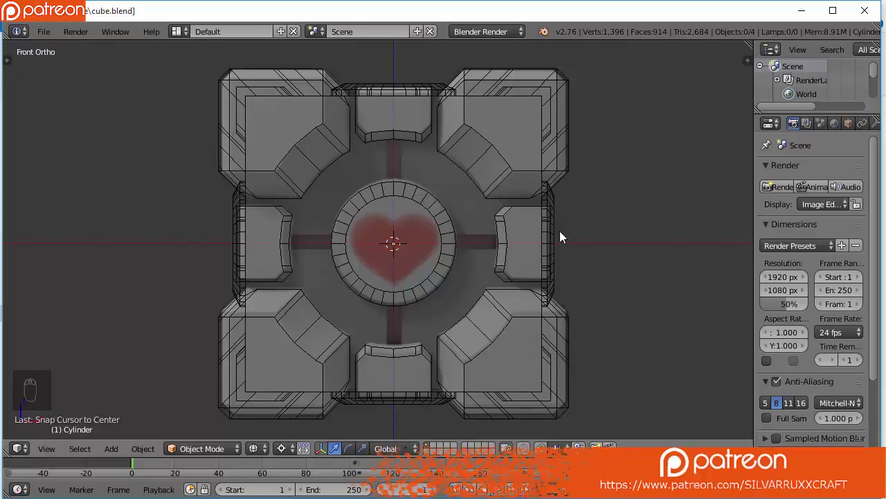
Show the cube in plain solid shading and view it straight from the front
{"action": "key", "text": "z"}
{"action": "key", "text": "KP_1"}
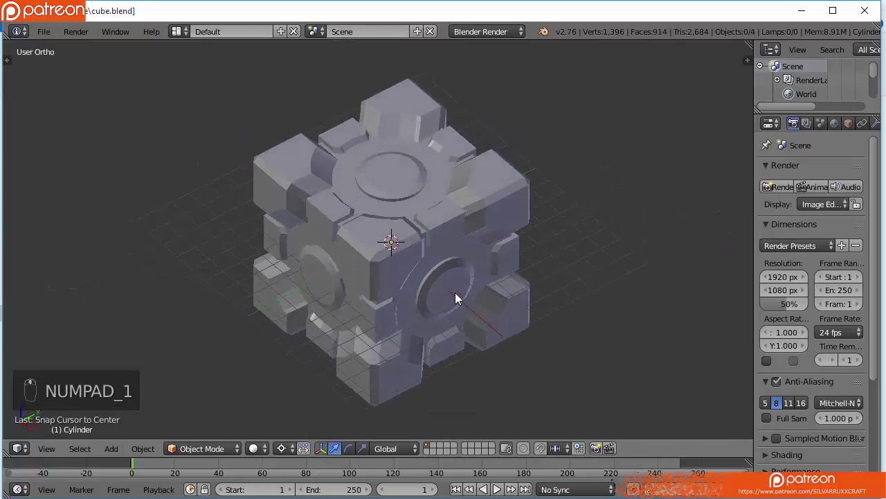
{"action": "key", "text": "KP_1"}
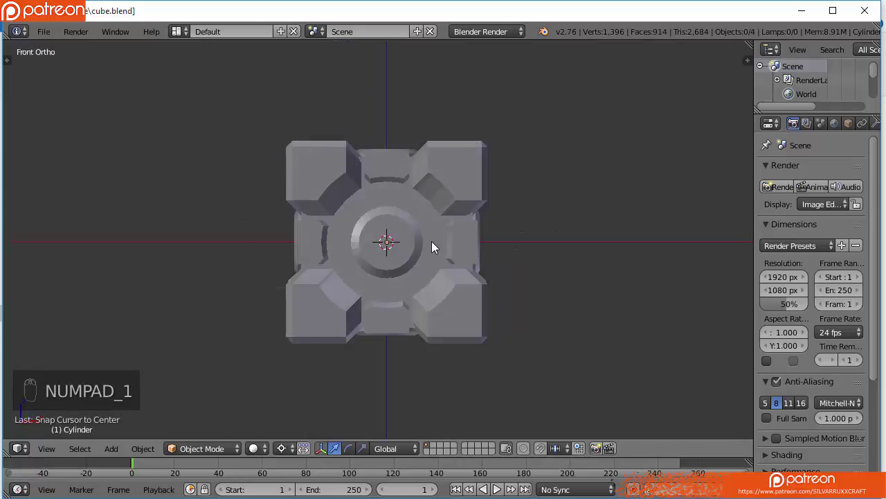
{"action": "left_click_drag", "start_coordinate": [453, 244], "coordinate": [507, 220]}
{"action": "key", "text": "KP_1"}
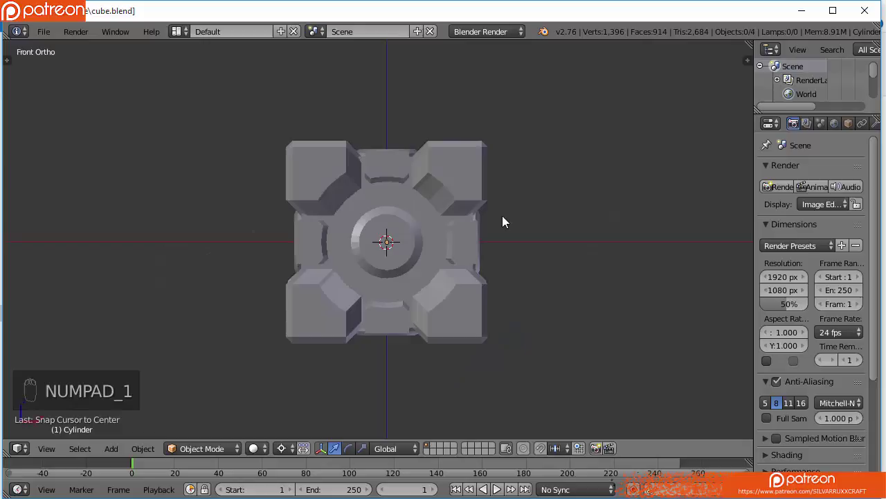
Orbit around the cube to inspect its sides, return to front view and enter edit mode
{"action": "left_click_drag", "start_coordinate": [507, 221], "coordinate": [605, 202]}
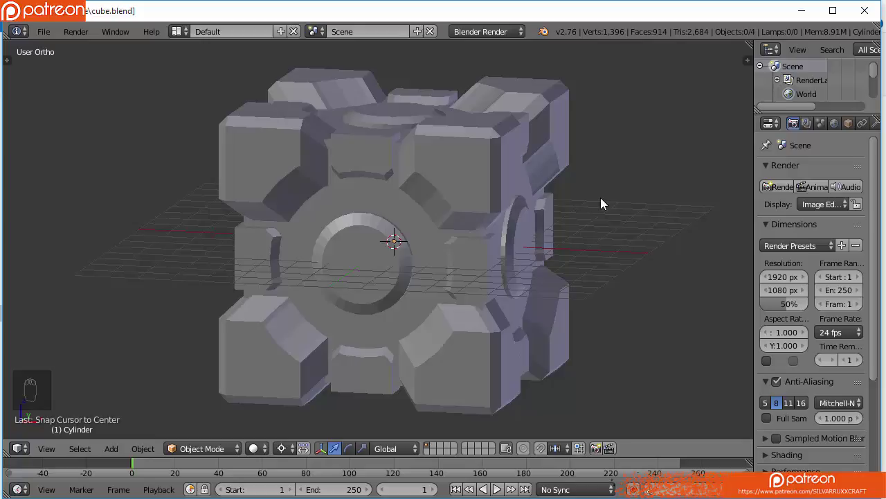
{"action": "left_click_drag", "start_coordinate": [596, 305], "coordinate": [601, 301]}
{"action": "key", "text": "KP_1"}
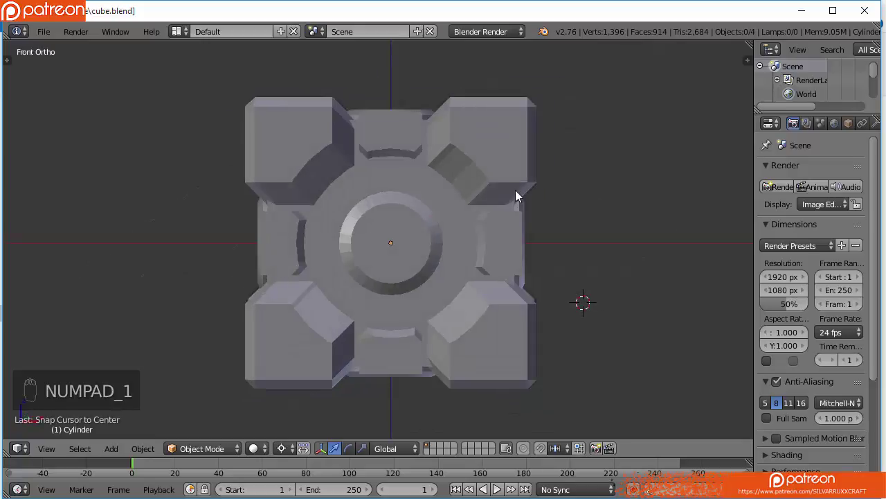
{"action": "key", "text": "Tab"}
Edit the corner-pieces mesh and toggle hidden parts to see all eight corner blocks
{"action": "key", "text": "Tab"}
{"action": "key", "text": "h"}
{"action": "key", "text": "h"}
{"action": "key", "text": "h"}
{"action": "key", "text": "Tab"}
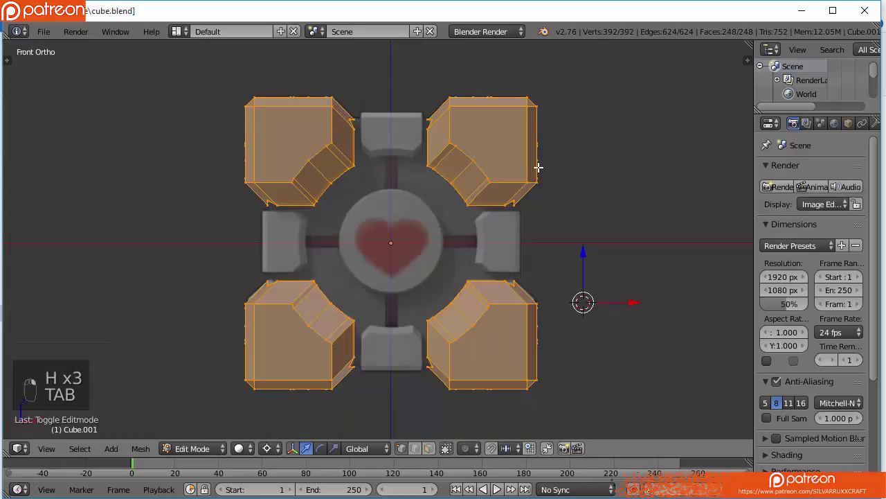
{"action": "left_click_drag", "start_coordinate": [522, 172], "coordinate": [569, 167]}
{"action": "key", "text": "KP_3"}
{"action": "key", "text": "KP_1"}
{"action": "key", "text": "KP_1"}
{"action": "key", "text": "a"}
Box-select and delete seven corner blocks, leaving one solid piece framed in front view
{"action": "key", "text": "z"}
{"action": "left_click_drag", "start_coordinate": [394, 178], "coordinate": [265, 236]}
{"action": "key", "text": "b"}
{"action": "key", "text": "b"}
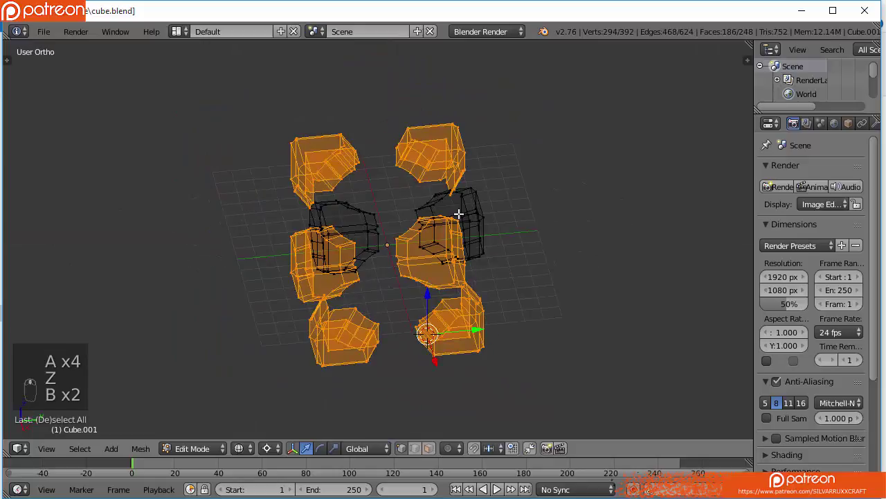
{"action": "key", "text": "b"}
{"action": "key", "text": "x"}
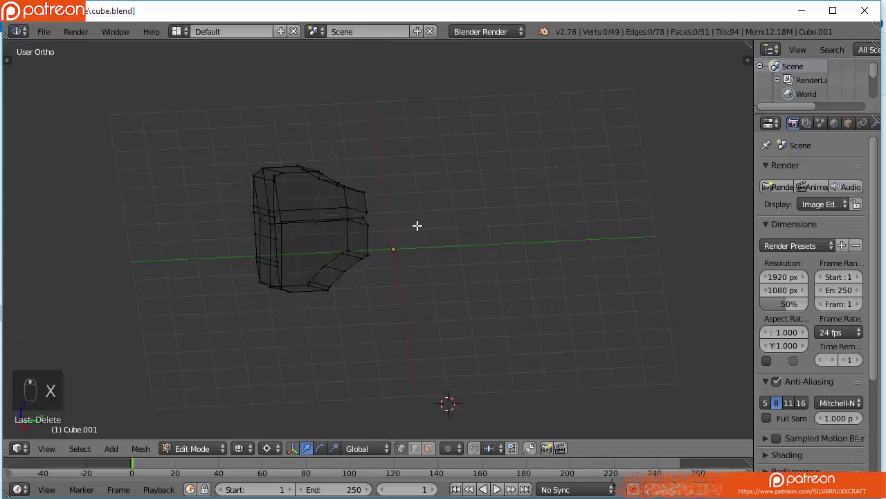
{"action": "key", "text": "KP_1"}
{"action": "key", "text": "z"}
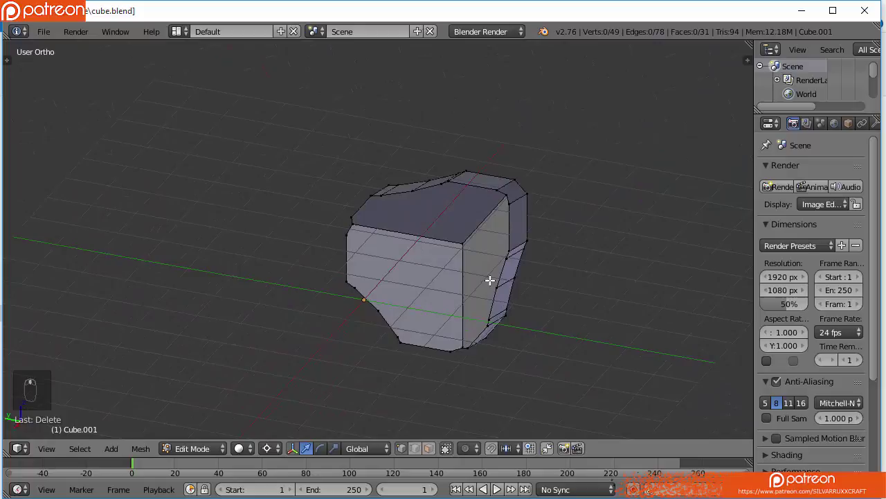
Split off a UV view, box-select the corner piece's edges and mark them as seams
{"action": "left_click_drag", "start_coordinate": [750, 40], "coordinate": [422, 258]}
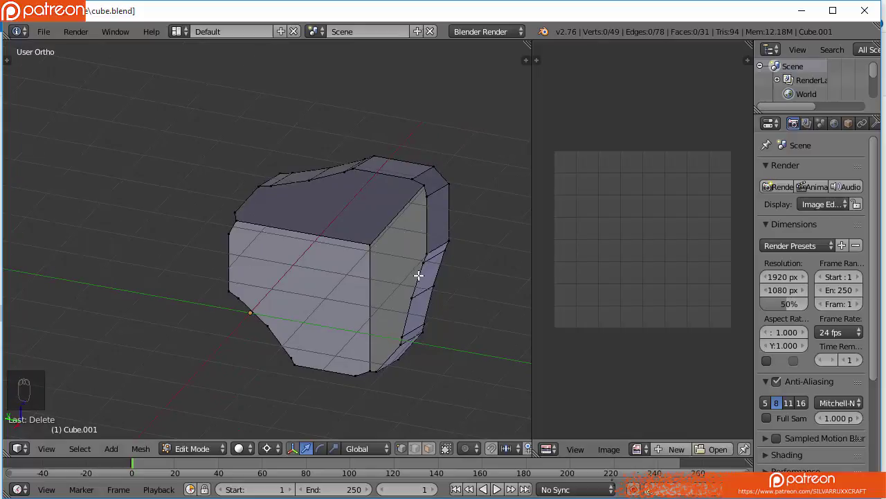
{"action": "left_click_drag", "start_coordinate": [418, 272], "coordinate": [282, 234]}
{"action": "key", "text": "ctrl+e"}
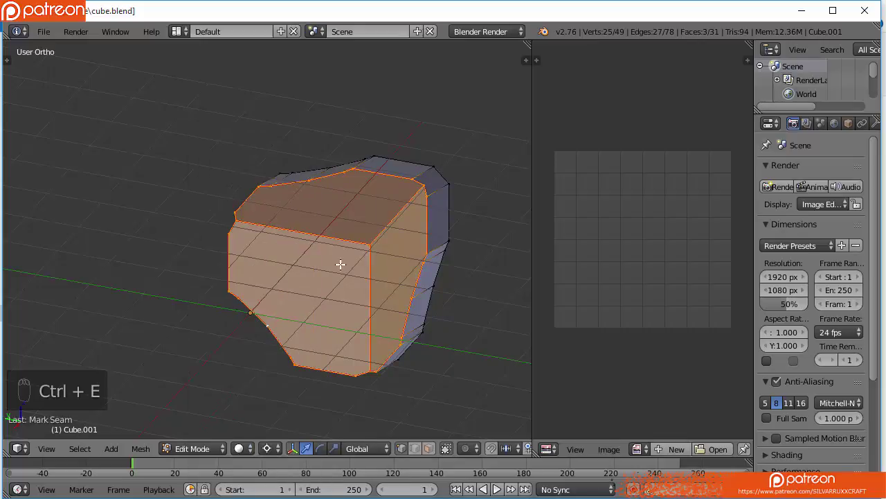
{"action": "key", "text": "a"}
{"action": "key", "text": "b"}
{"action": "key", "text": "b"}
{"action": "key", "text": "b"}
{"action": "key", "text": "b"}
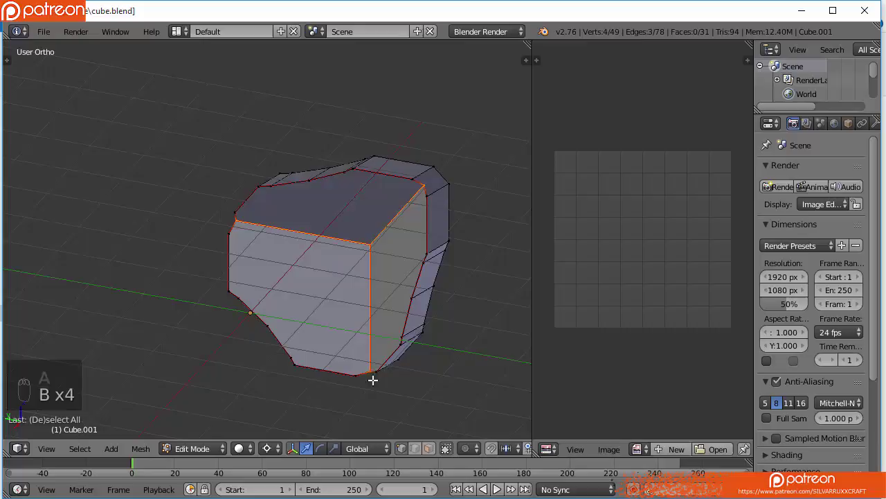
{"action": "key", "text": "ctrl+e"}
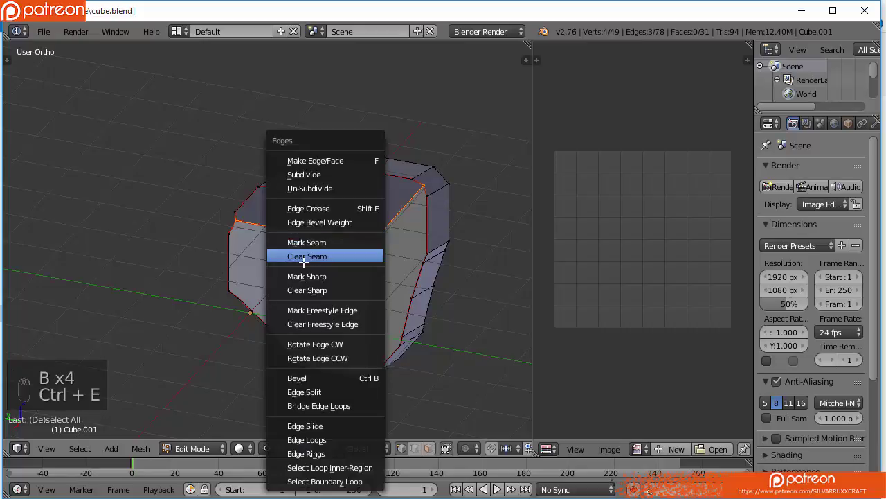
{"action": "key", "text": "a"}
Unwrap the whole corner piece and add a Mirror modifier restoring the other corners
{"action": "key", "text": "a"}
{"action": "key", "text": "u"}
{"action": "left_click_drag", "start_coordinate": [596, 282], "coordinate": [284, 334]}
{"action": "key", "text": "KP_1"}
{"action": "left_click_drag", "start_coordinate": [286, 333], "coordinate": [811, 158]}
{"action": "left_click_drag", "start_coordinate": [822, 131], "coordinate": [824, 286]}
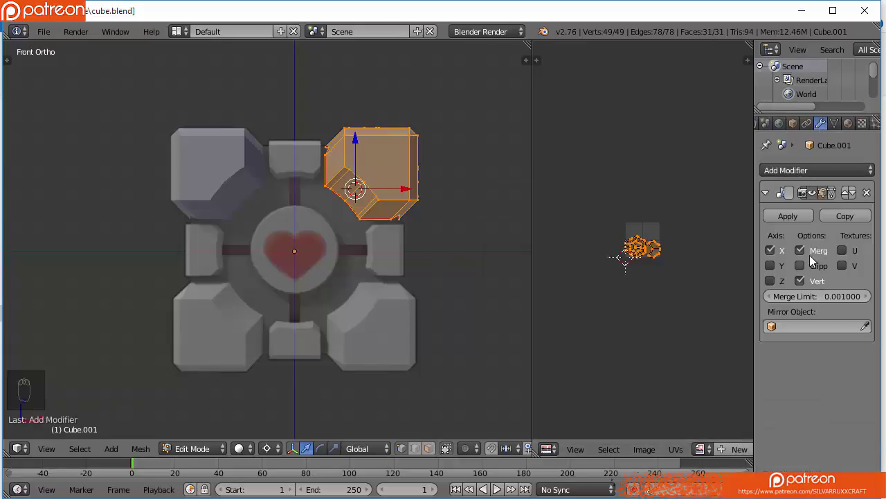
Apply the Mirror modifier so the mirrored corners become real geometry, then edit them
{"action": "left_click_drag", "start_coordinate": [781, 271], "coordinate": [504, 244]}
{"action": "key", "text": "Tab"}
{"action": "key", "text": "Tab"}
{"action": "key", "text": "Tab"}
{"action": "key", "text": "Tab"}
{"action": "left_click_drag", "start_coordinate": [505, 243], "coordinate": [445, 236]}
Unwrap all corner pieces, pack their UV islands across the texture and unhide everything
{"action": "key", "text": "u"}
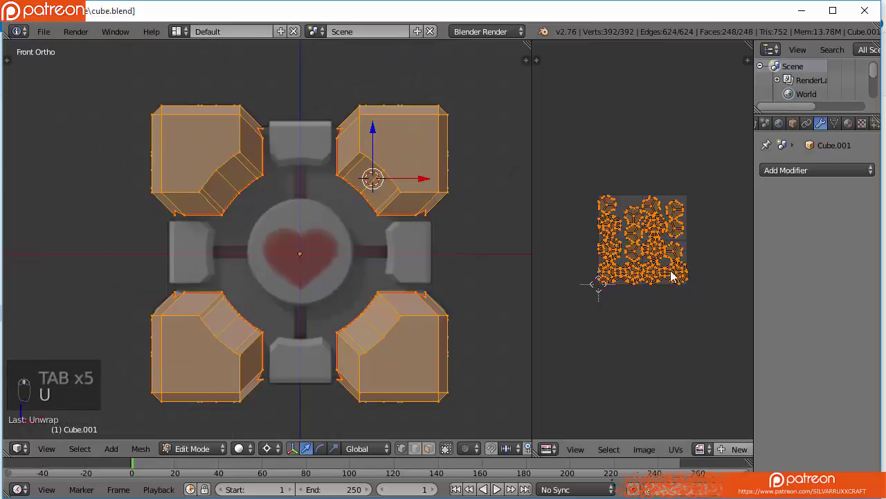
{"action": "key", "text": "z"}
{"action": "key", "text": "z"}
{"action": "key", "text": "KP_1"}
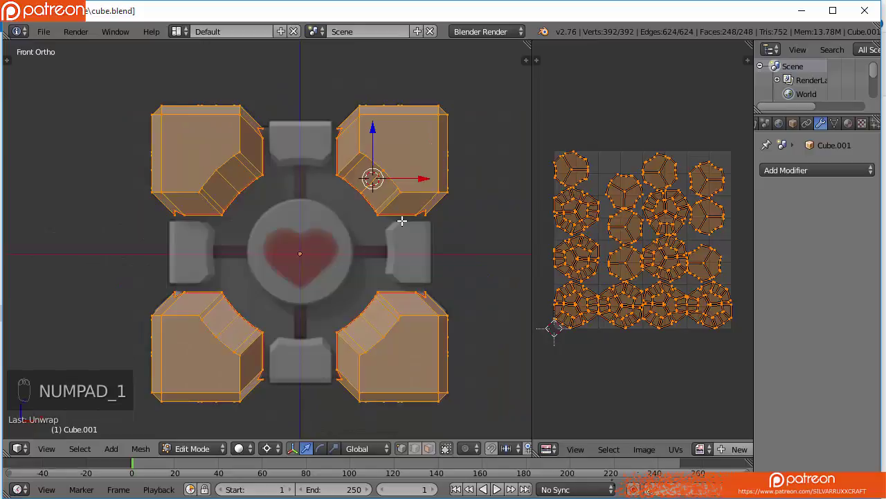
{"action": "key", "text": "Tab"}
{"action": "key", "text": "alt+h"}
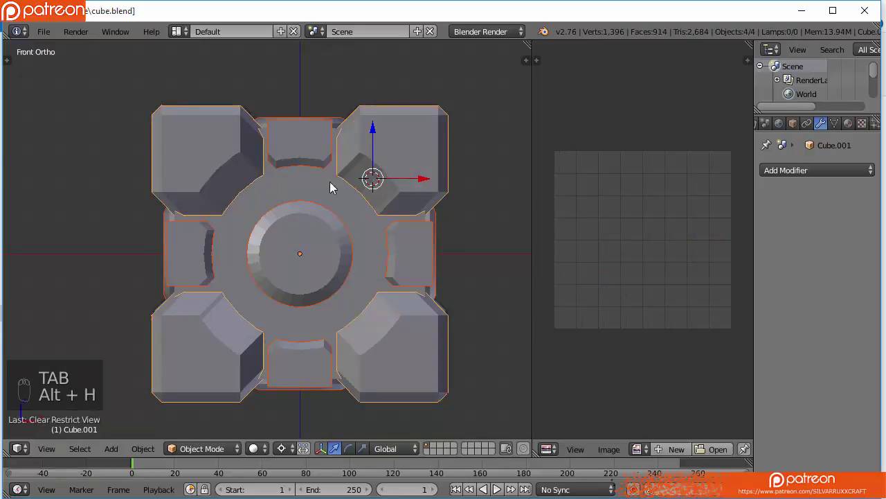
Toggle hidden meshes while orbiting to check the main cube with its corners
{"action": "key", "text": "h"}
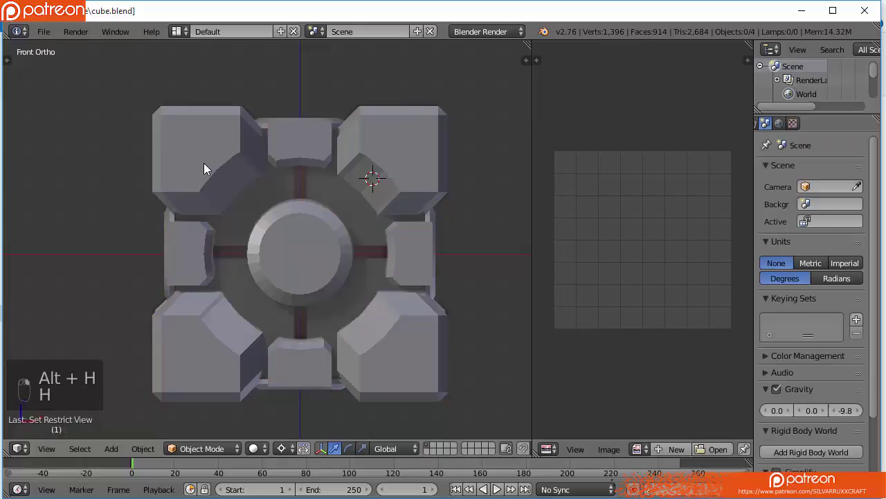
{"action": "key", "text": "ctrl+z"}
{"action": "key", "text": "h"}
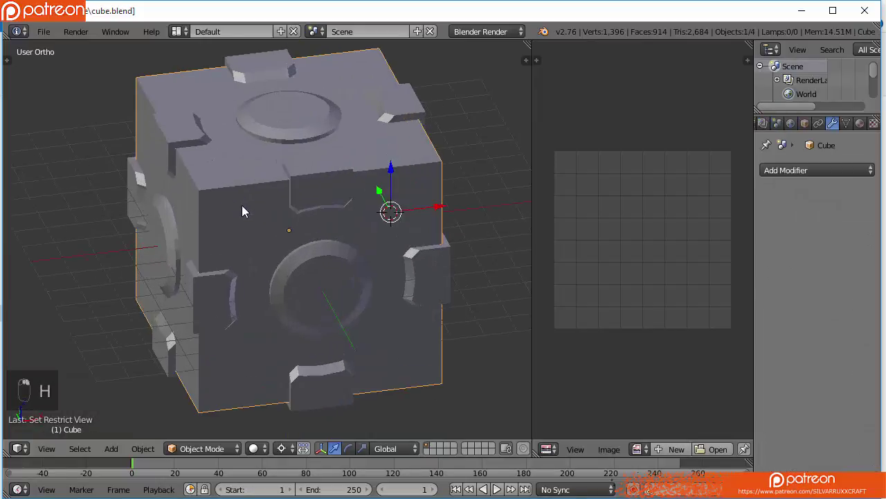
{"action": "key", "text": "h"}
{"action": "left_click_drag", "start_coordinate": [296, 137], "coordinate": [306, 166]}
{"action": "key", "text": "h"}
Bring the side-tab and bracket mesh into textured front view and start editing it
{"action": "key", "text": "KP_3"}
{"action": "key", "text": "KP_1"}
{"action": "key", "text": "z"}
{"action": "left_click_drag", "start_coordinate": [330, 198], "coordinate": [301, 153]}
{"action": "key", "text": "z"}
{"action": "key", "text": "Tab"}
Box-select and delete the duplicate side-tab pieces, keeping a single panel piece
{"action": "key", "text": "b"}
{"action": "key", "text": "z"}
{"action": "key", "text": "b"}
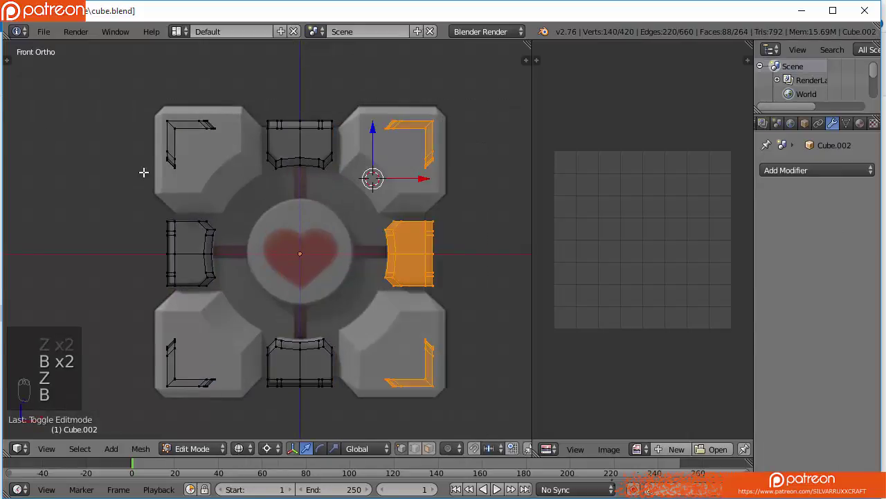
{"action": "key", "text": "b"}
{"action": "key", "text": "b"}
{"action": "key", "text": "KP_3"}
{"action": "key", "text": "b"}
{"action": "key", "text": "x"}
Select the panel piece's faces and mark its boundary edges as UV seams
{"action": "left_click_drag", "start_coordinate": [306, 114], "coordinate": [436, 360]}
{"action": "left_click", "coordinate": [436, 360]}
{"action": "left_click", "coordinate": [409, 265]}
{"action": "left_click_drag", "start_coordinate": [431, 280], "coordinate": [213, 136]}
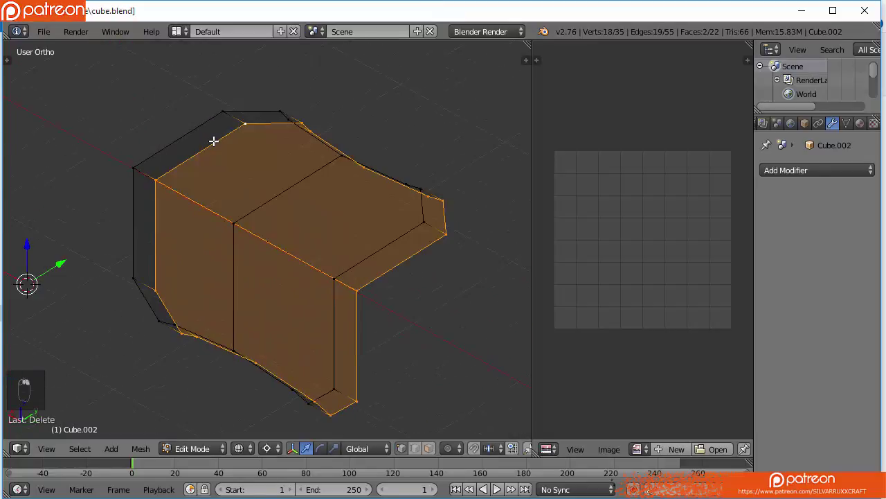
{"action": "key", "text": "ctrl+e"}
{"action": "key", "text": "a"}
{"action": "key", "text": "b"}
{"action": "key", "text": "b"}
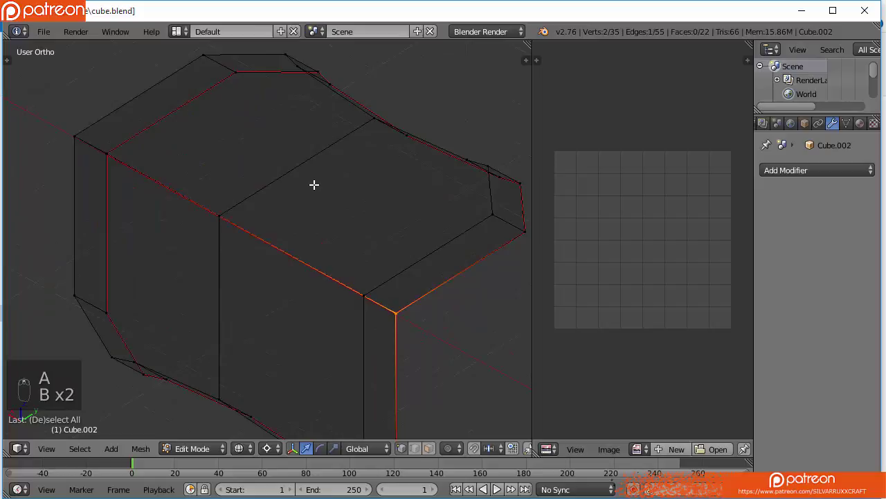
Merge the two pairs of stray vertices at centre, reducing the mesh from 35 to 33 vertices
{"action": "key", "text": "w"}
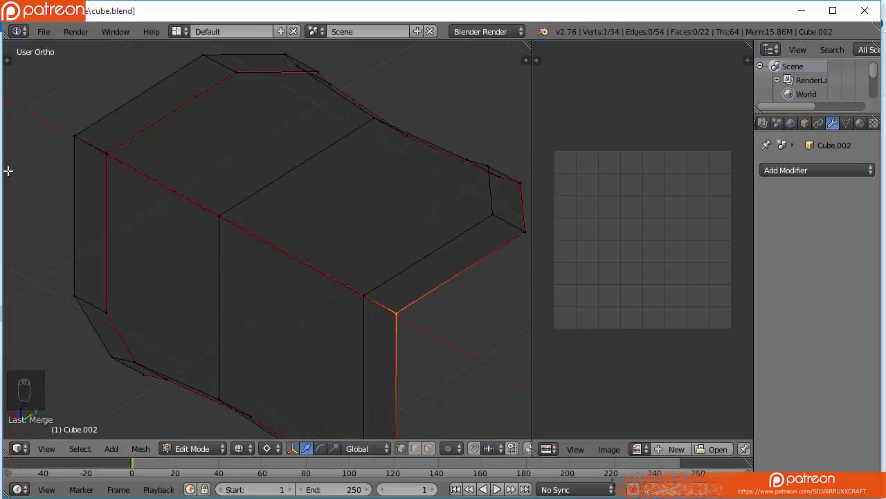
{"action": "key", "text": "a"}
{"action": "key", "text": "b"}
{"action": "key", "text": "w"}
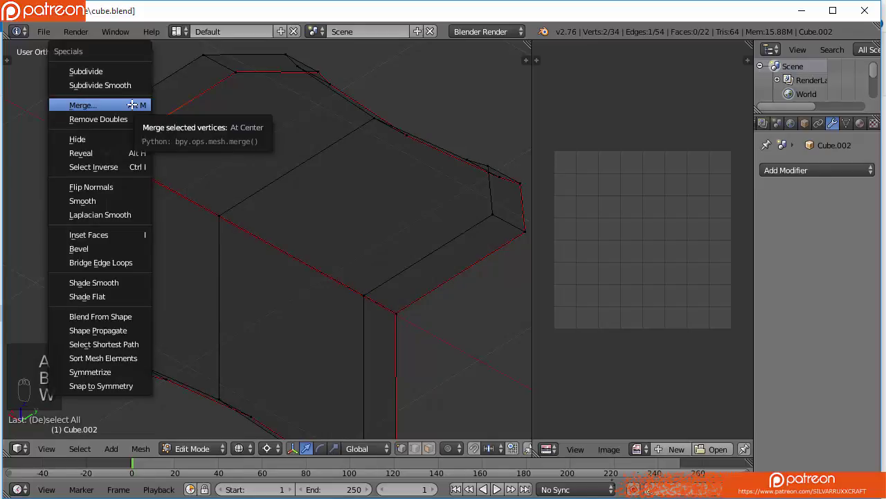
{"action": "key", "text": "a"}
{"action": "key", "text": "a"}
{"action": "key", "text": "a"}
{"action": "key", "text": "b"}
{"action": "key", "text": "b"}
{"action": "key", "text": "e"}
{"action": "key", "text": "ctrl+z"}
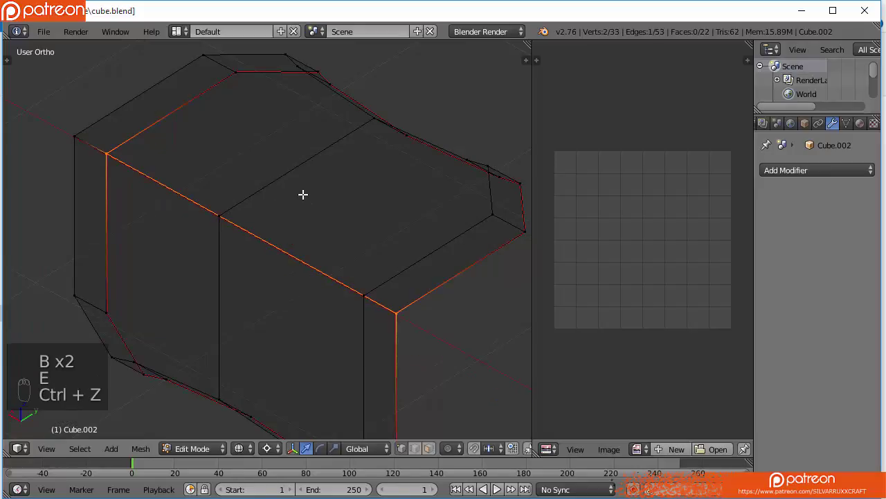
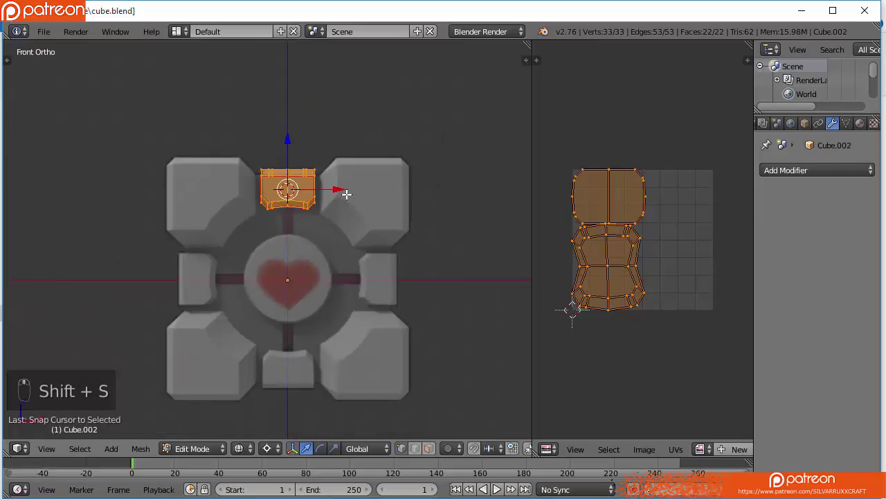
Snap the 3D cursor to the world centre and rotate a first duplicate panel 90° around it
{"action": "key", "text": "shift+s"}
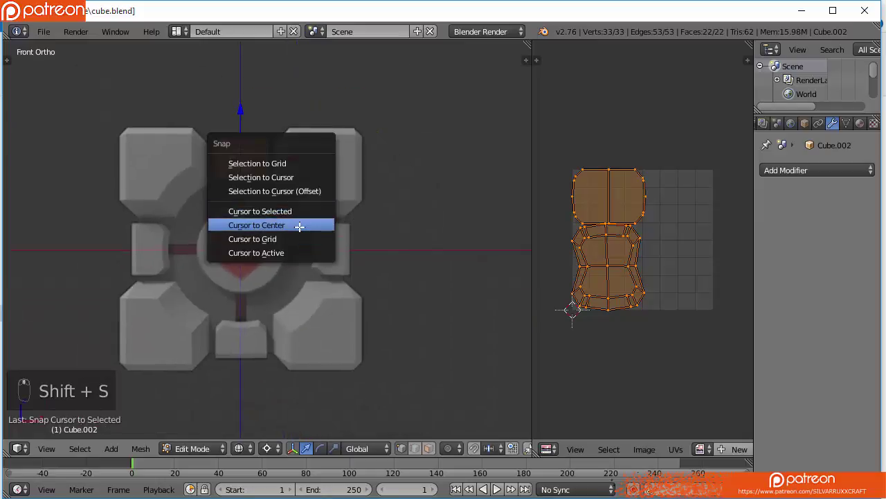
{"action": "key", "text": "."}
{"action": "key", "text": ","}
{"action": "key", "text": "."}
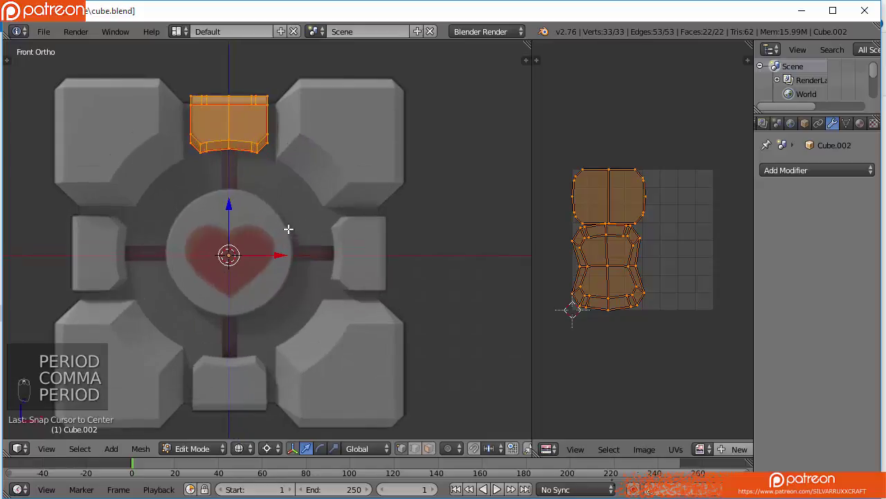
{"action": "key", "text": "r"}
{"action": "key", "text": "ctrl+z"}
{"action": "key", "text": "shift+d"}
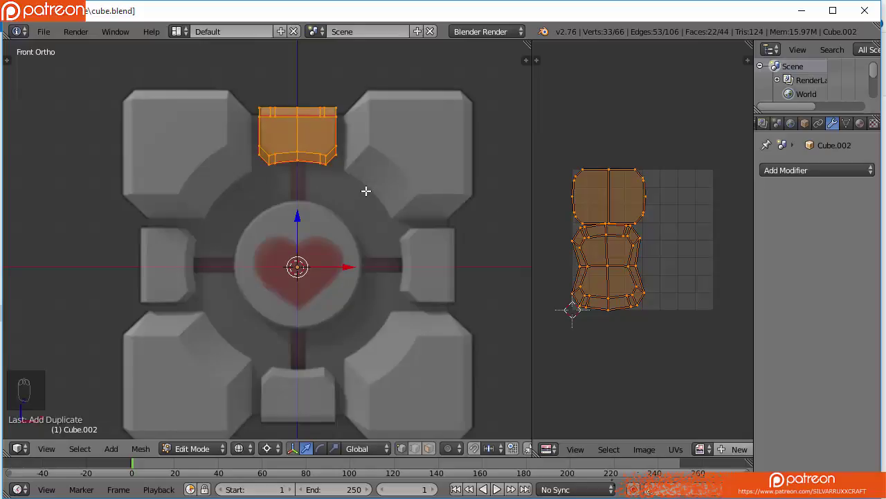
{"action": "key", "text": "r"}
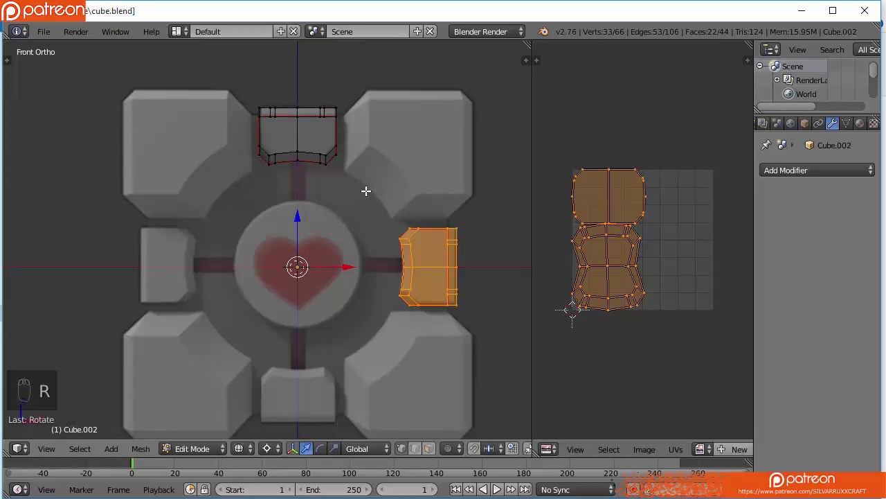
{"action": "key", "text": "a"}
{"action": "key", "text": "a"}
Duplicate and rotate further panel copies 90° so every edge gets a matching panel
{"action": "key", "text": "shift+d"}
{"action": "key", "text": "r"}
{"action": "key", "text": "KP_3"}
{"action": "key", "text": "a"}
{"action": "key", "text": "a"}
{"action": "left_click_drag", "start_coordinate": [370, 176], "coordinate": [293, 192]}
{"action": "key", "text": "shift+d"}
{"action": "key", "text": "r"}
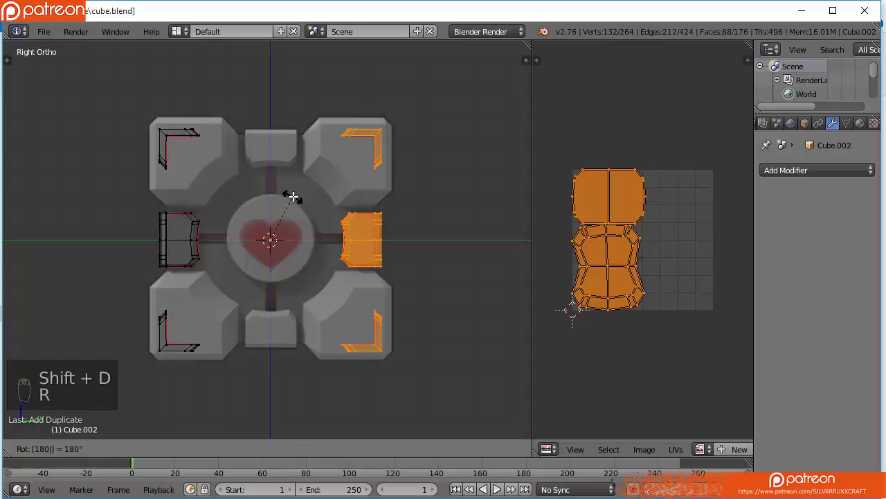
{"action": "key", "text": "a"}
{"action": "key", "text": "z"}
{"action": "key", "text": "b"}
{"action": "left_click_drag", "start_coordinate": [247, 151], "coordinate": [291, 185]}
{"action": "key", "text": "a"}
Check from front, side and top, then duplicate and rotate copies onto the remaining corners
{"action": "middle_click", "coordinate": [291, 186]}
{"action": "key", "text": "KP_1"}
{"action": "key", "text": "z"}
{"action": "key", "text": "b"}
{"action": "key", "text": "z"}
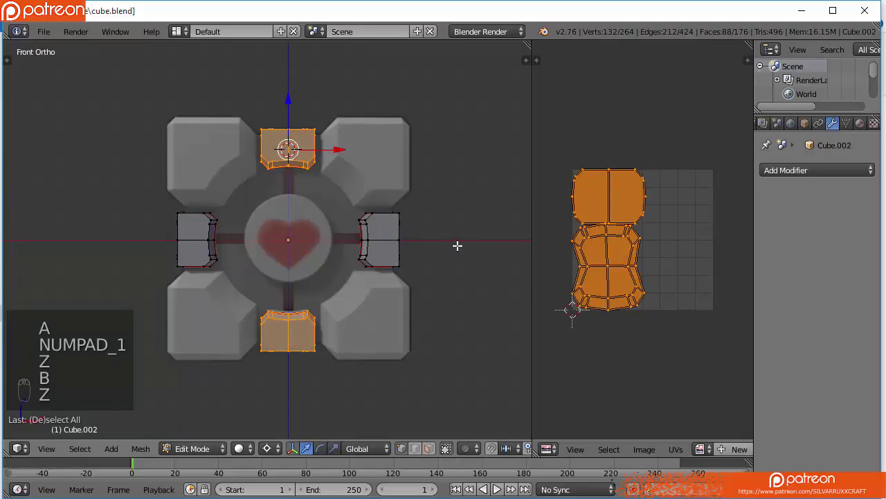
{"action": "key", "text": "KP_3"}
{"action": "key", "text": "KP_7"}
{"action": "key", "text": "shift+d"}
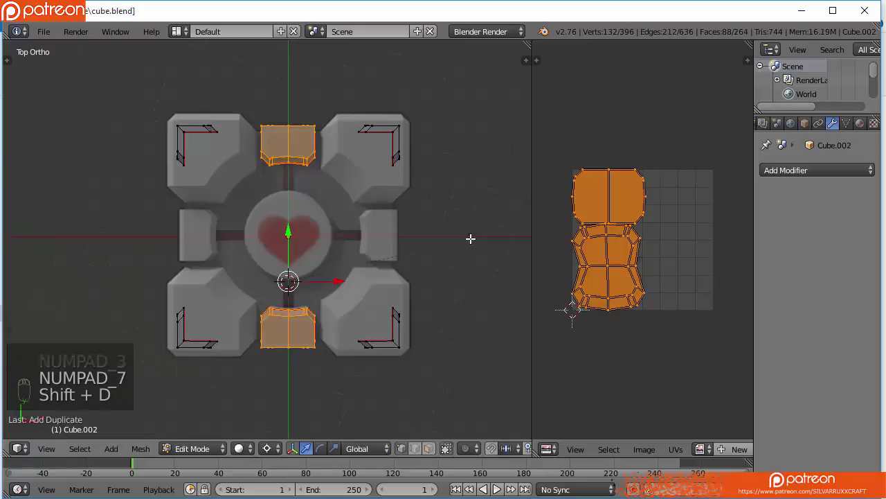
{"action": "key", "text": "r"}
{"action": "key", "text": "ctrl+z"}
{"action": "key", "text": "shift+s"}
{"action": "key", "text": "r"}
Unwrap all the tabs and brackets into UV islands and leave edit mode
{"action": "key", "text": "z"}
{"action": "key", "text": "z"}
{"action": "key", "text": "a"}
{"action": "key", "text": "a"}
{"action": "key", "text": "u"}
{"action": "key", "text": "KP_1"}
{"action": "key", "text": "Tab"}
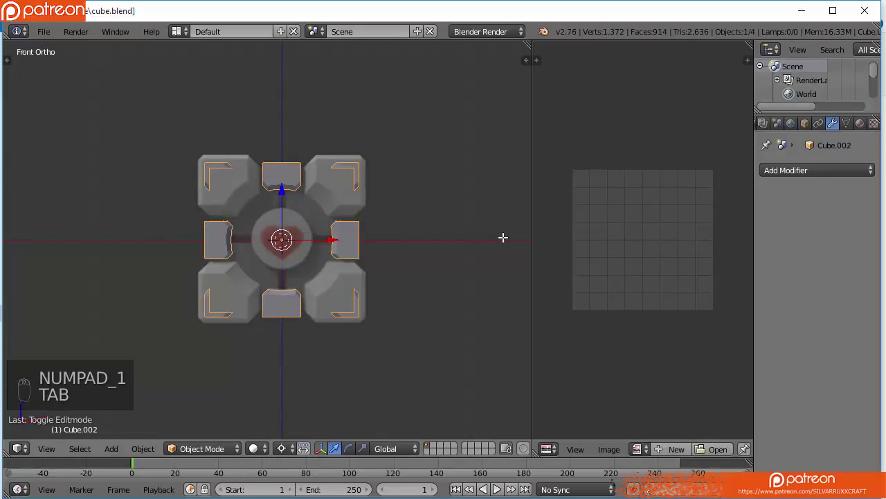
Unhide the ring objects, hide the other parts and isolate the six circular face rings for editing
{"action": "key", "text": "alt+h"}
{"action": "middle_click", "coordinate": [476, 234]}
{"action": "left_click_drag", "start_coordinate": [433, 106], "coordinate": [434, 106]}
{"action": "key", "text": "h"}
{"action": "left_click_drag", "start_coordinate": [316, 116], "coordinate": [309, 165]}
{"action": "key", "text": "h"}
{"action": "key", "text": "h"}
{"action": "key", "text": "Tab"}
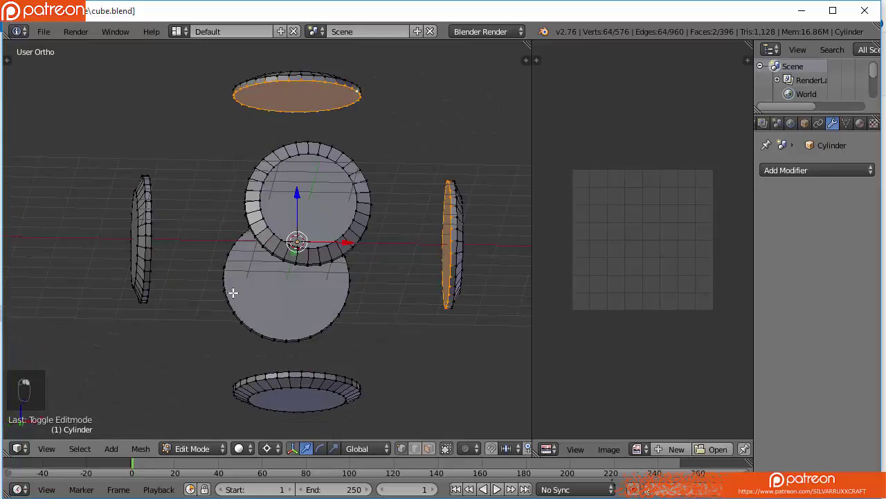
Select all of the ring geometry, unwrap it into UV islands and leave editing
{"action": "left_click_drag", "start_coordinate": [381, 285], "coordinate": [332, 284]}
{"action": "key", "text": "ctrl+z"}
{"action": "left_click_drag", "start_coordinate": [185, 302], "coordinate": [385, 146]}
{"action": "key", "text": "ctrl+z"}
{"action": "key", "text": "u"}
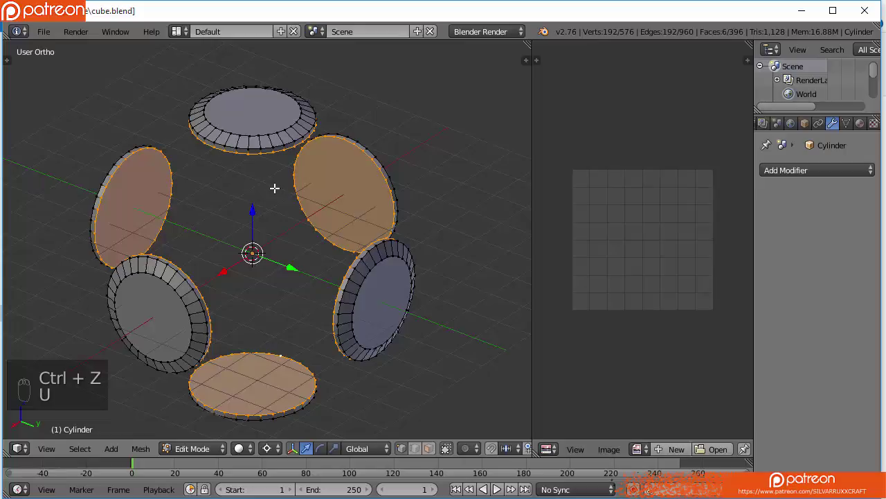
{"action": "key", "text": "ctrl+e"}
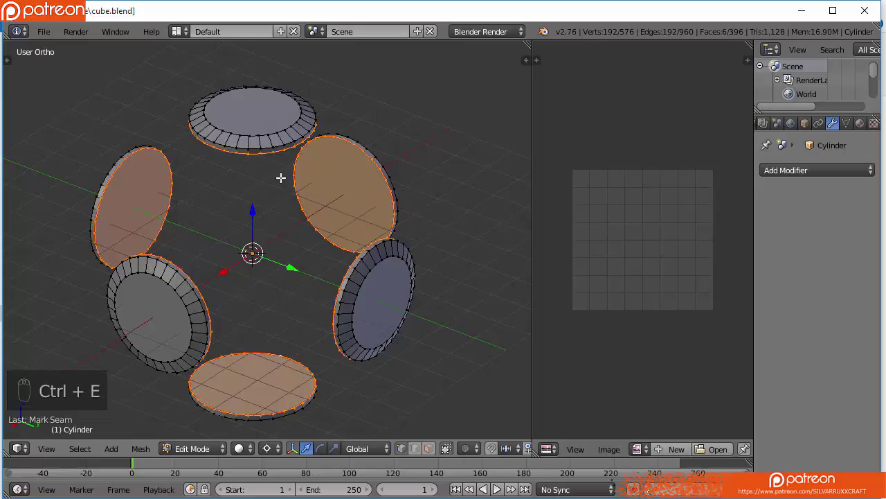
{"action": "key", "text": "a"}
{"action": "key", "text": "a"}
{"action": "key", "text": "u"}
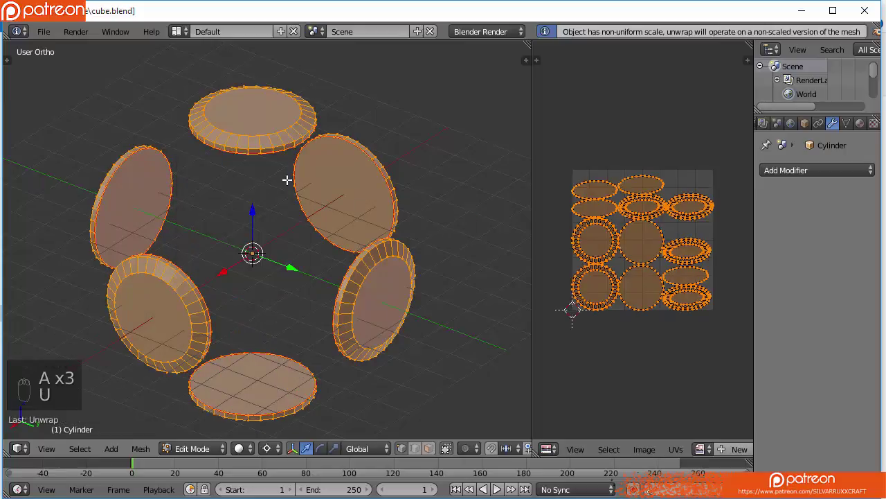
{"action": "key", "text": "Tab"}
{"action": "key", "text": "alt+h"}
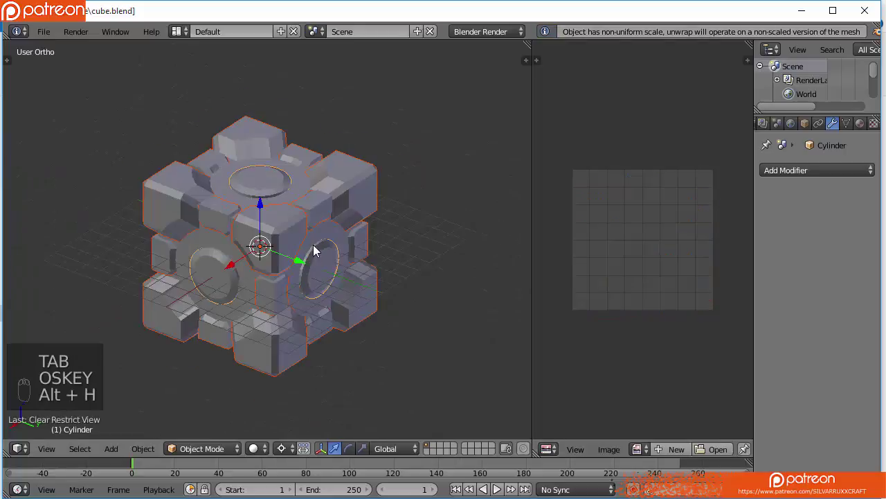
Isolate the small demo cube, edit it and cut its faces into a two-by-two grid
{"action": "left_click_drag", "start_coordinate": [195, 258], "coordinate": [311, 241]}
{"action": "key", "text": "shift+h"}
{"action": "left_click_drag", "start_coordinate": [414, 193], "coordinate": [386, 154]}
{"action": "key", "text": "Tab"}
{"action": "left_click_drag", "start_coordinate": [140, 86], "coordinate": [295, 314]}
{"action": "key", "text": "ctrl+r"}
{"action": "key", "text": "ctrl+r"}
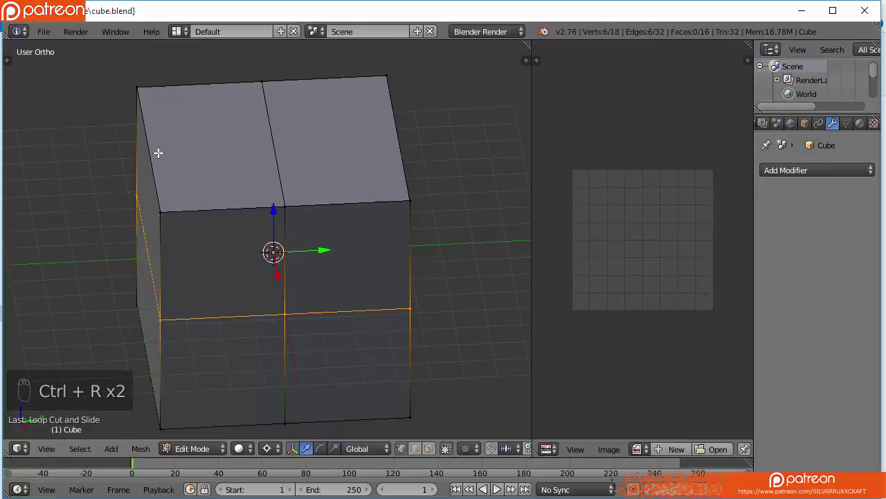
{"action": "key", "text": "ctrl+r"}
{"action": "key", "text": "a"}
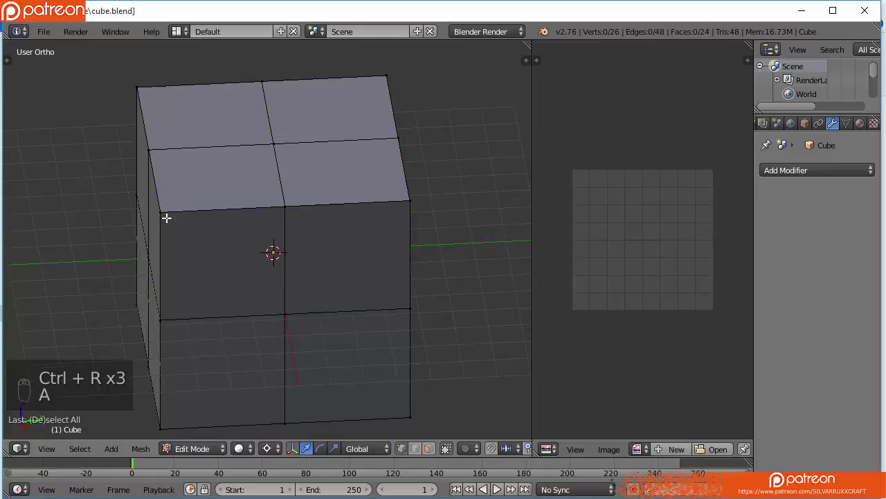
{"action": "left_click_drag", "start_coordinate": [207, 199], "coordinate": [209, 172]}
{"action": "key", "text": "ctrl+z"}
{"action": "middle_click", "coordinate": [173, 162]}
Build up an edge selection around the demo cube for the seam line
{"action": "key", "text": "b"}
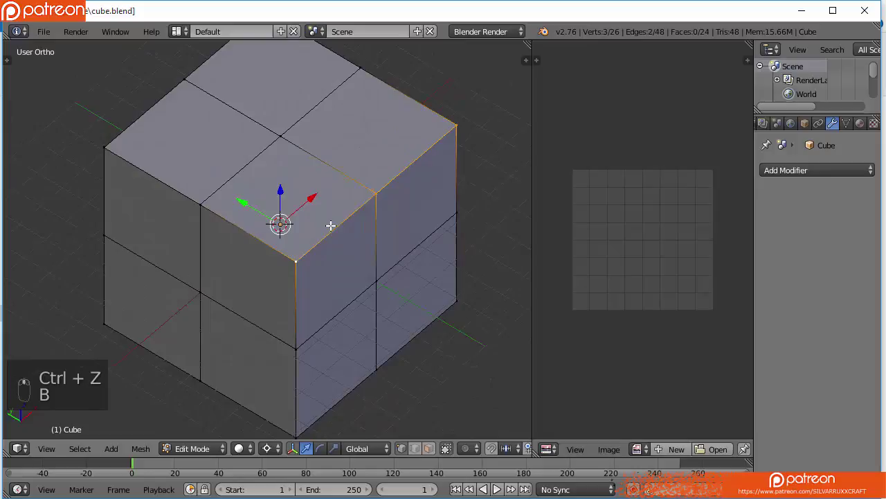
{"action": "key", "text": "b"}
{"action": "key", "text": "b"}
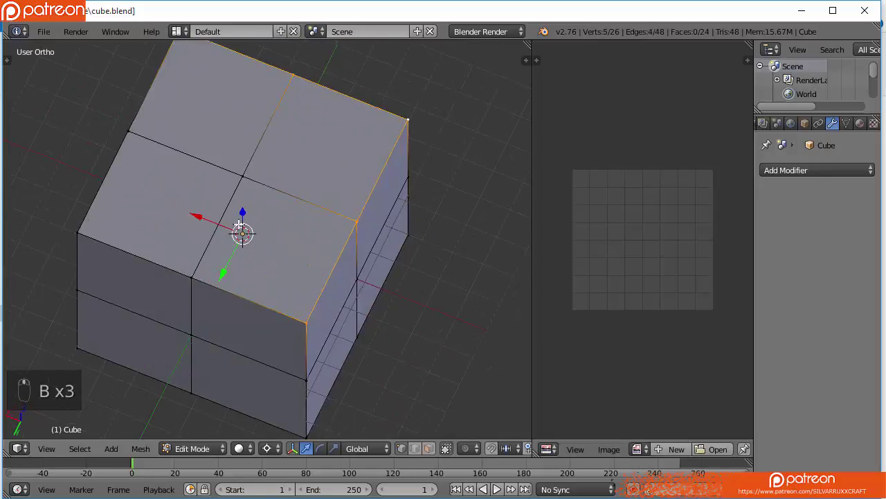
{"action": "key", "text": "b"}
{"action": "key", "text": "b"}
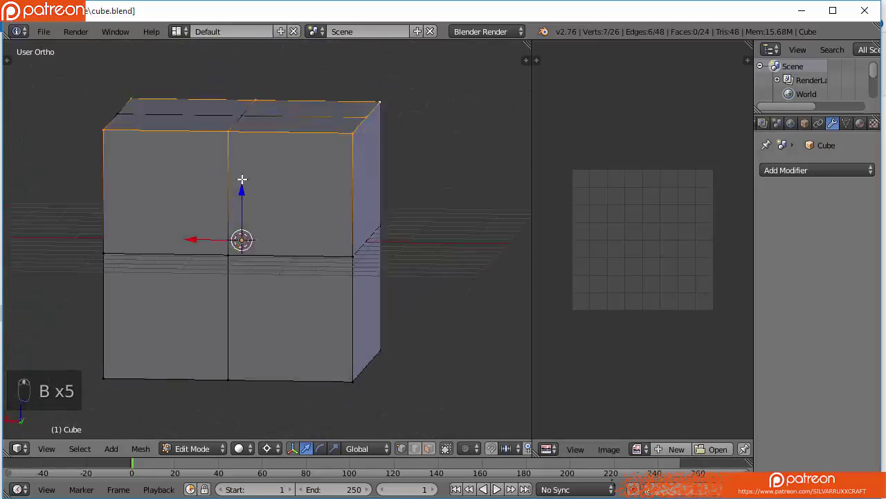
{"action": "key", "text": "b"}
{"action": "key", "text": "b"}
{"action": "key", "text": "b"}
{"action": "left_click_drag", "start_coordinate": [441, 302], "coordinate": [237, 244]}
{"action": "key", "text": "b"}
{"action": "key", "text": "b"}
{"action": "key", "text": "b"}
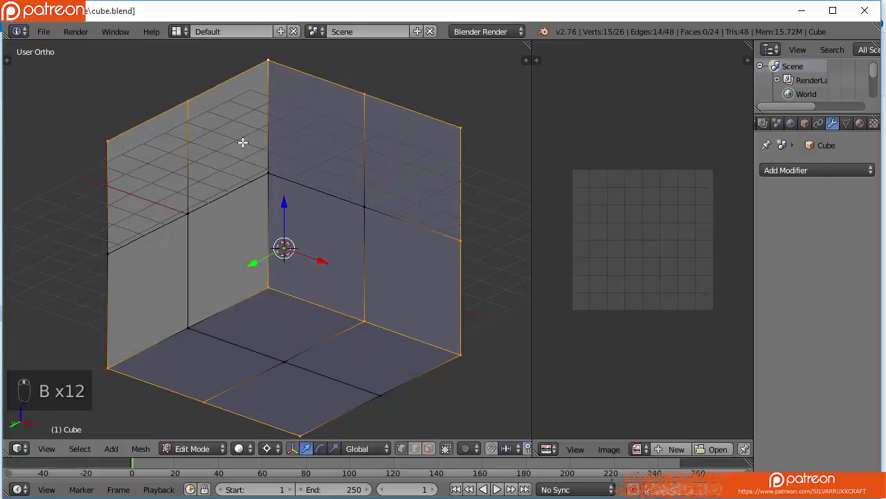
{"action": "key", "text": "b"}
Mark the selected edges as a seam, select everything and make a first unwrap of the demo cube
{"action": "key", "text": "ctrl+e"}
{"action": "key", "text": "a"}
{"action": "key", "text": "a"}
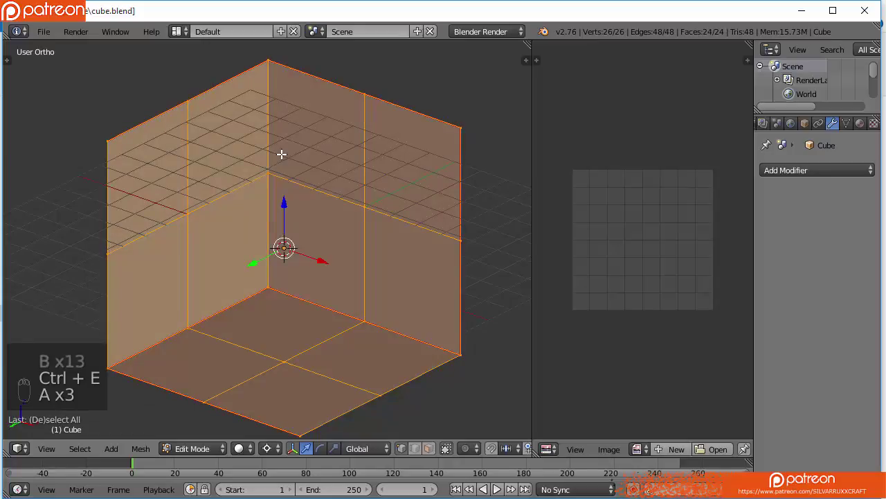
{"action": "key", "text": "u"}
{"action": "key", "text": "a"}
{"action": "left_click", "coordinate": [394, 241]}
{"action": "key", "text": "a"}
{"action": "key", "text": "u"}
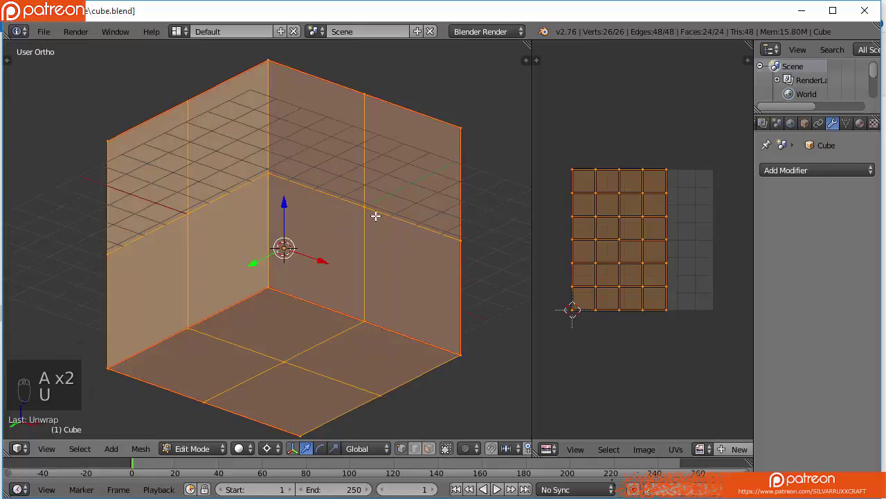
{"action": "left_click", "coordinate": [380, 212]}
Add underside edges to the seam, unwrap the demo cube into a T-shaped layout and unhide the Companion Cube
{"action": "key", "text": "z"}
{"action": "key", "text": "z"}
{"action": "key", "text": "a"}
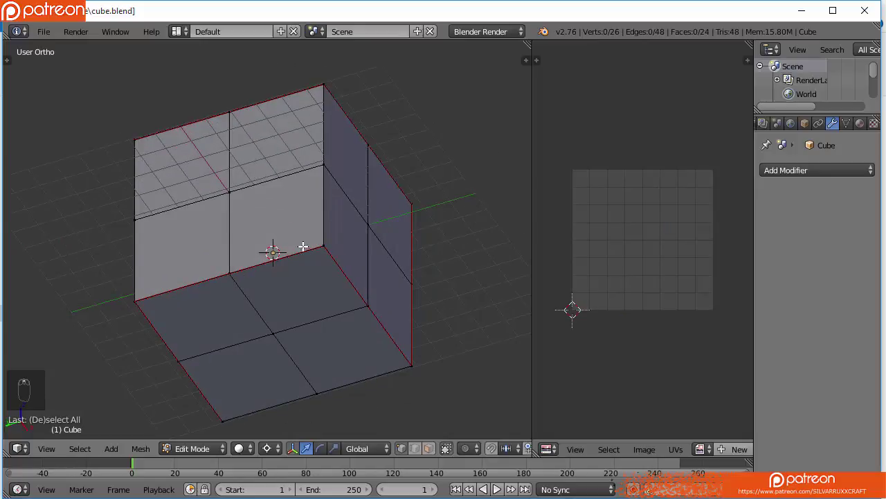
{"action": "key", "text": "b"}
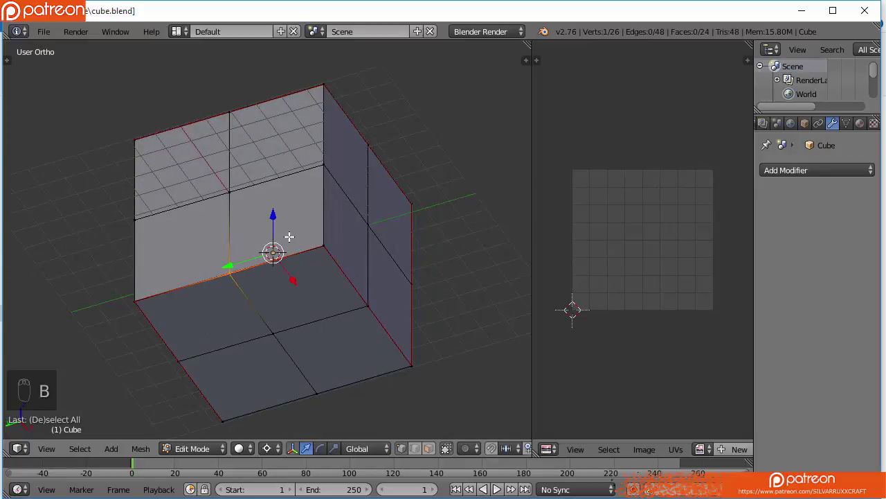
{"action": "key", "text": "b"}
{"action": "key", "text": "b"}
{"action": "key", "text": "ctrl+e"}
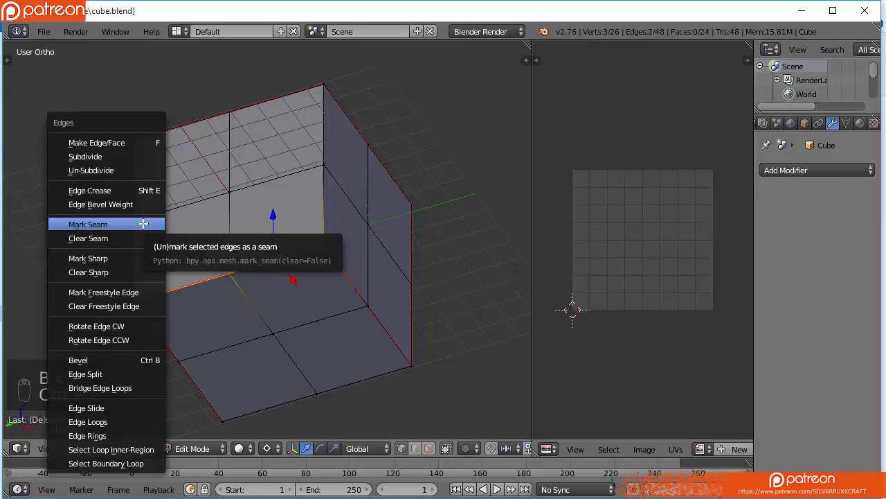
{"action": "key", "text": "a"}
{"action": "key", "text": "a"}
{"action": "key", "text": "u"}
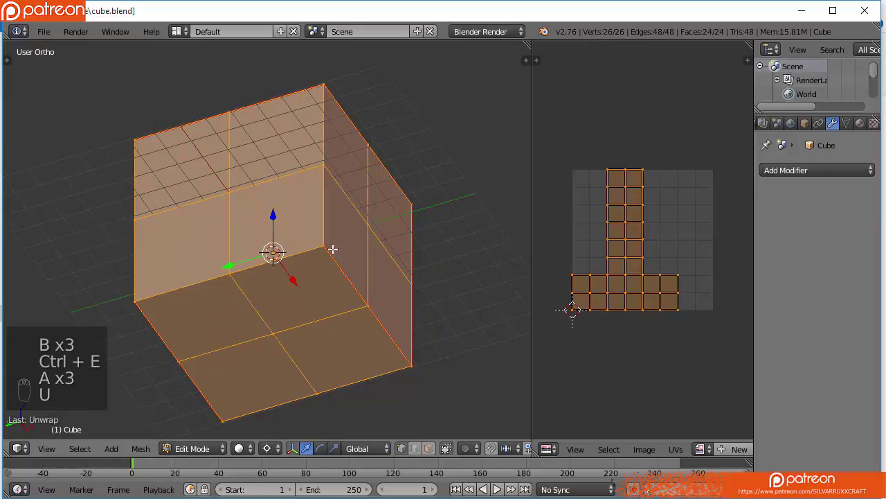
{"action": "key", "text": "a"}
{"action": "key", "text": "Tab"}
{"action": "key", "text": "alt+h"}
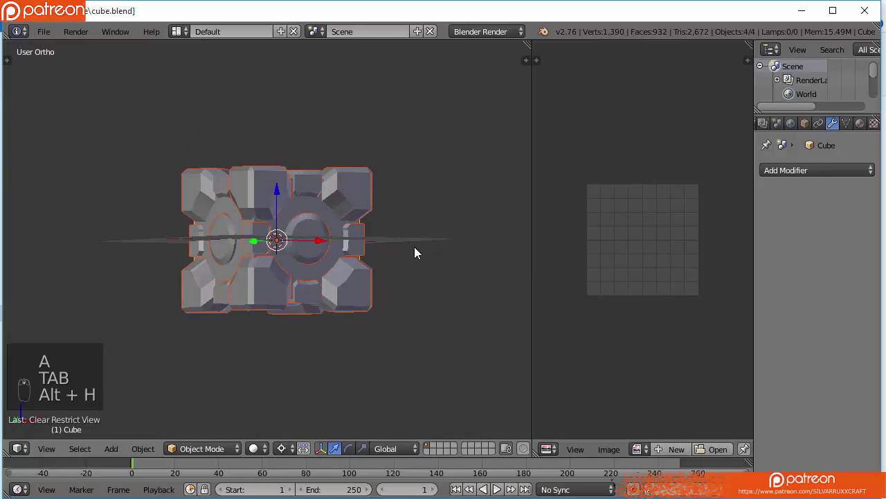
Join the Companion Cube parts into one mesh, select all and unwrap it into UV islands over the cubeab image
{"action": "key", "text": "KP_3"}
{"action": "key", "text": "a"}
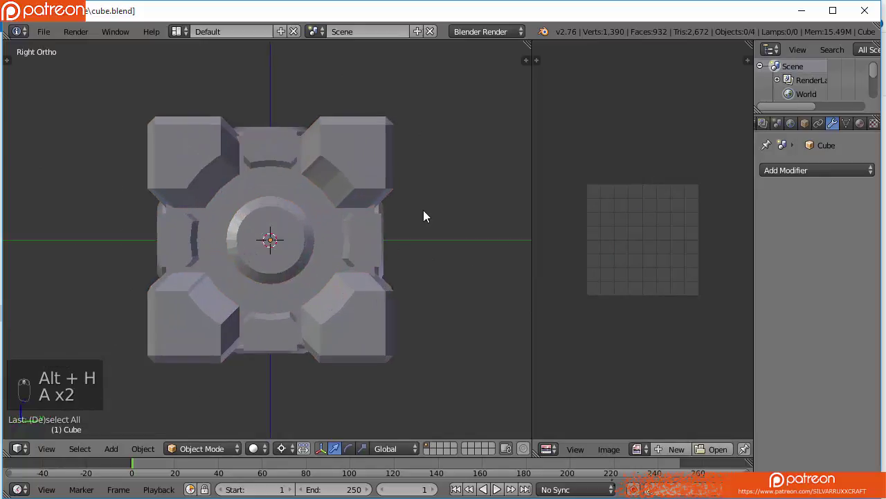
{"action": "key", "text": "a"}
{"action": "key", "text": "ctrl+j"}
{"action": "key", "text": "a"}
{"action": "key", "text": "a"}
{"action": "key", "text": "z"}
{"action": "key", "text": "Tab"}
{"action": "key", "text": "a"}
{"action": "key", "text": "a"}
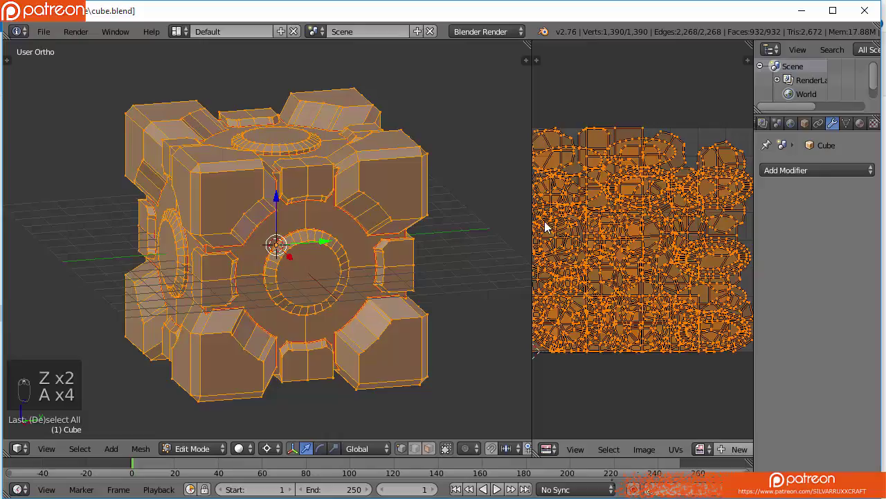
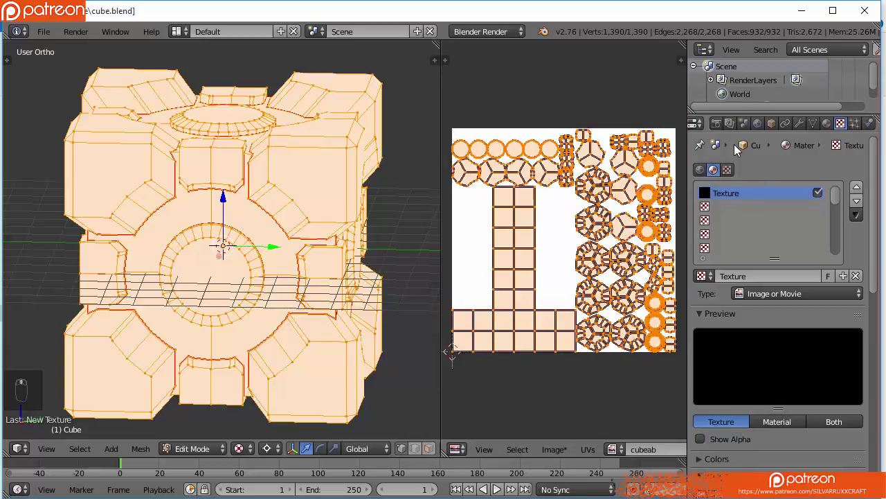
Bake ambient occlusion into cubeab and inspect the baked shading on the cube from several angles
{"action": "left_click_drag", "start_coordinate": [724, 131], "coordinate": [748, 394]}
{"action": "left_click_drag", "start_coordinate": [737, 355], "coordinate": [589, 295]}
{"action": "key", "text": "Tab"}
{"action": "middle_click", "coordinate": [342, 320]}
{"action": "left_click_drag", "start_coordinate": [312, 209], "coordinate": [238, 354]}
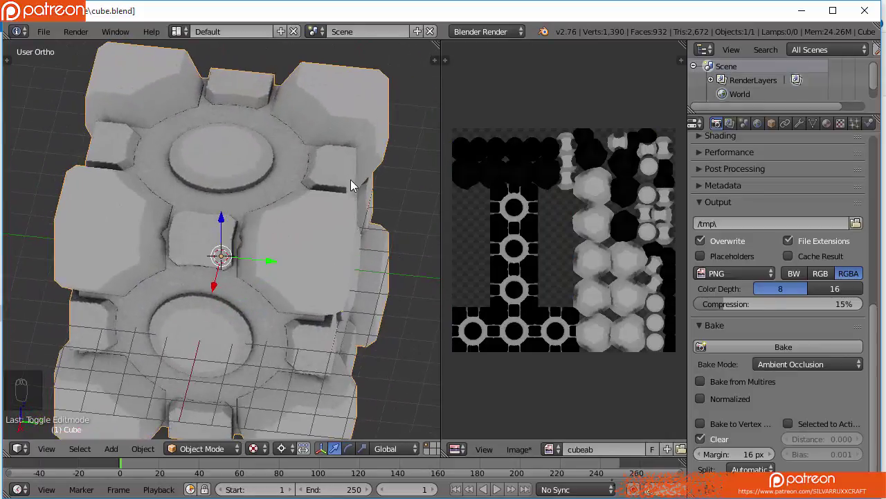
{"action": "left_click_drag", "start_coordinate": [219, 322], "coordinate": [520, 449]}
{"action": "left_click_drag", "start_coordinate": [520, 449], "coordinate": [571, 359]}
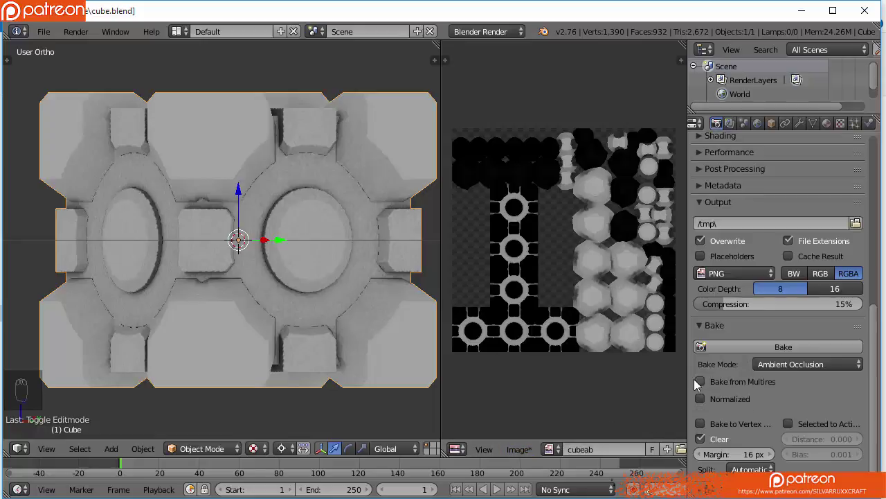
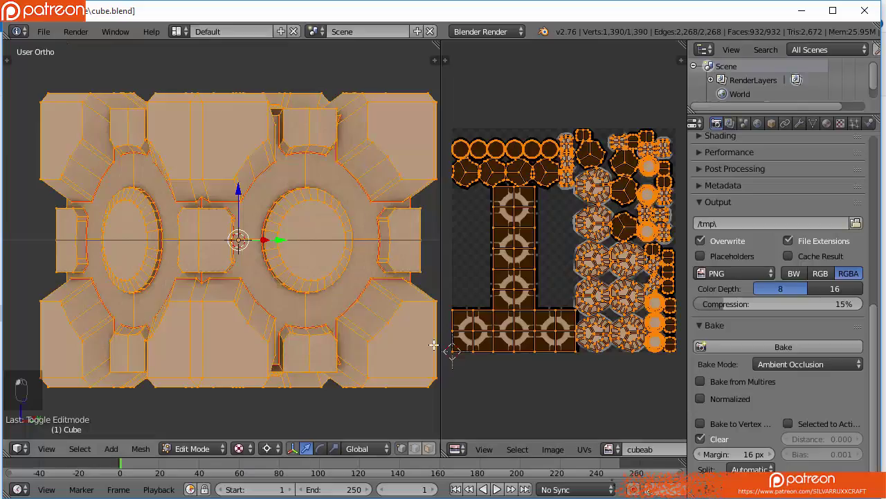
{"action": "middle_click", "coordinate": [652, 462]}
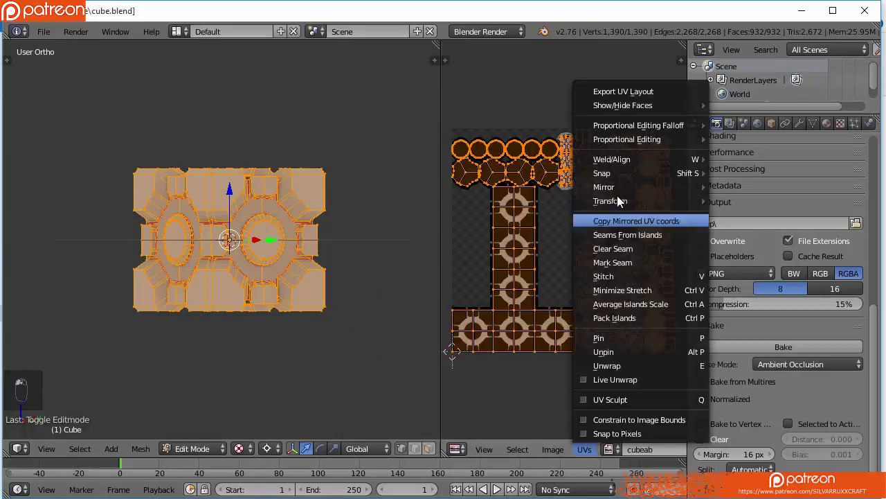
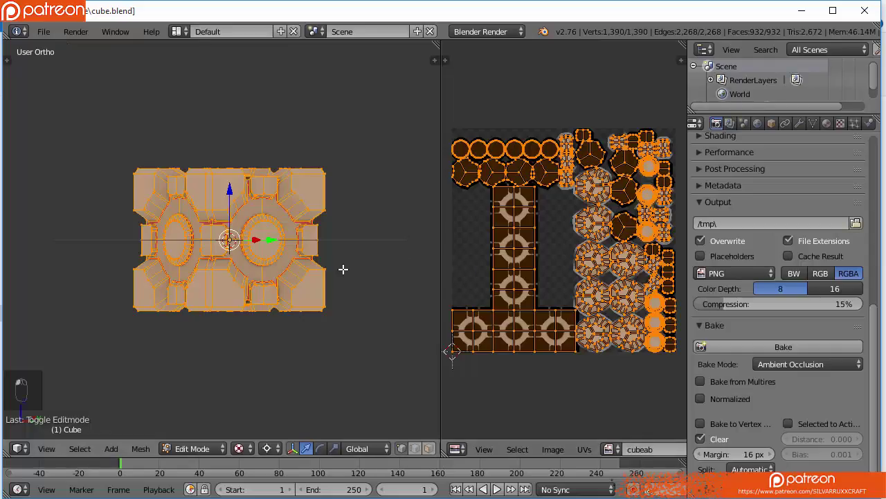
{"action": "left_click_drag", "start_coordinate": [697, 450], "coordinate": [426, 427]}
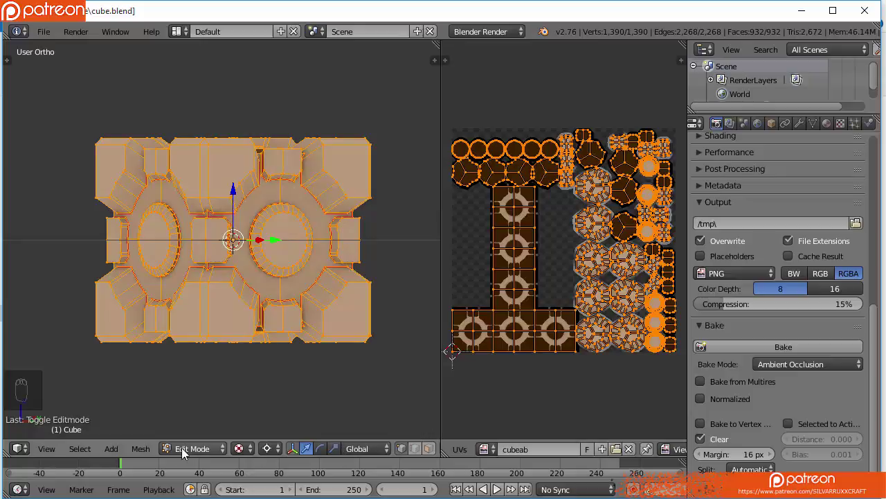
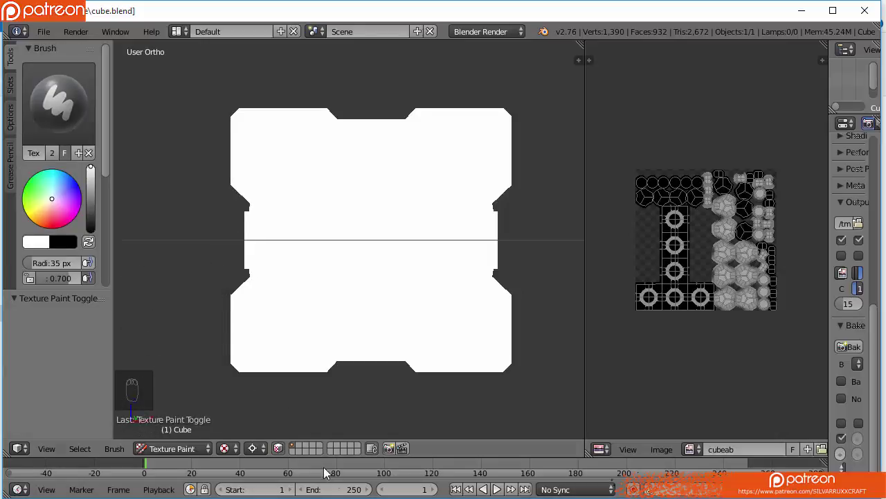
Deselect the mesh, view the cube from the back and return to texture painting with the cube colors image
{"action": "key", "text": "Tab"}
{"action": "middle_click", "coordinate": [316, 260]}
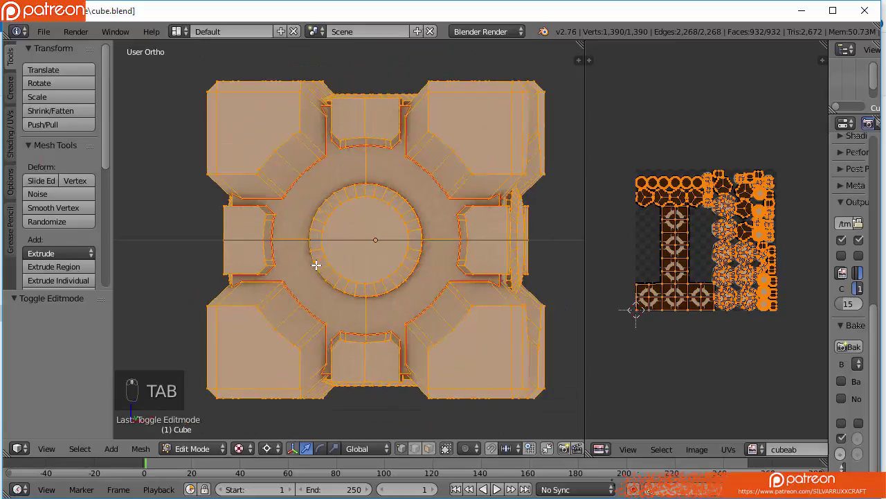
{"action": "key", "text": "a"}
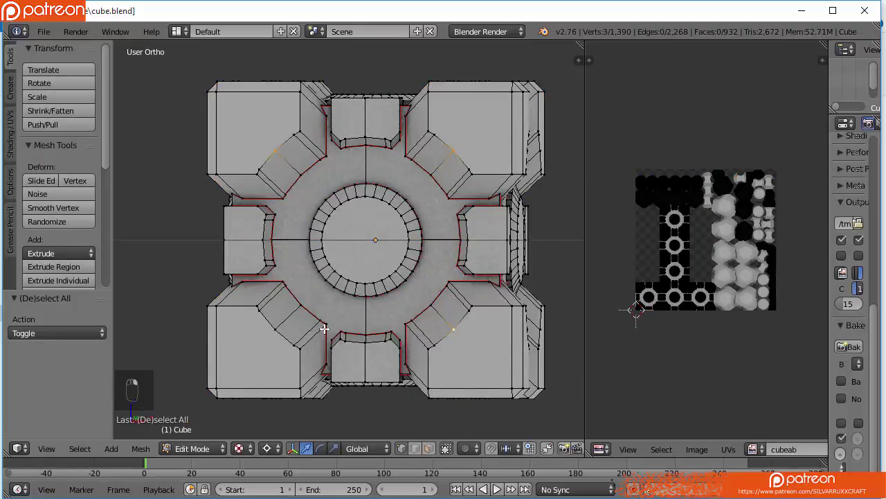
{"action": "key", "text": "ctrl+z"}
{"action": "key", "text": "KP_1"}
{"action": "key", "text": "ctrl+KP_1"}
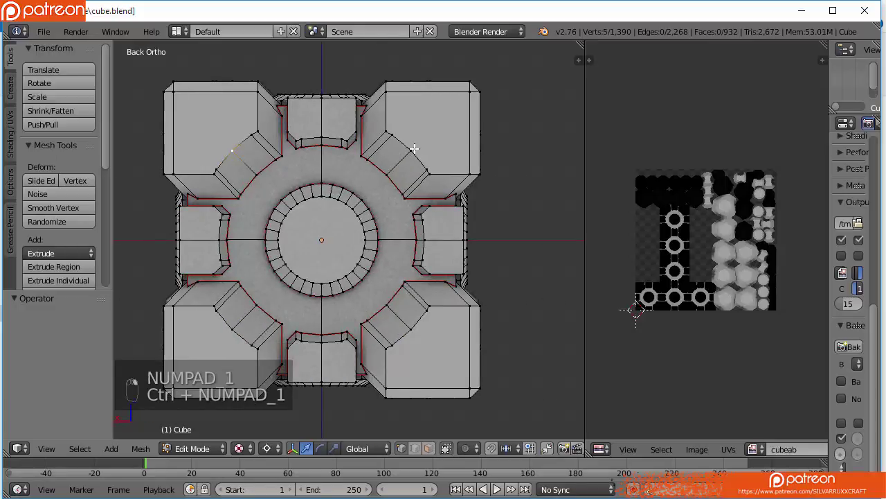
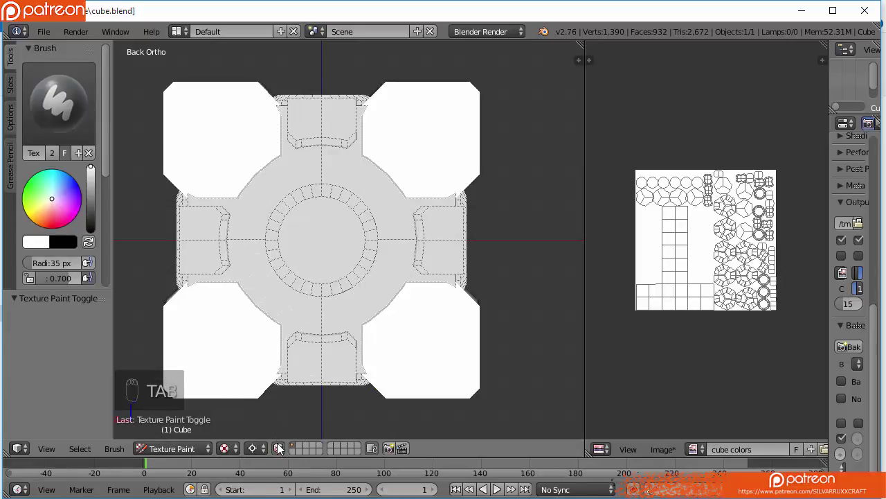
Enlarge the brush to 246 px and paint grey over the back face and corner panels
{"action": "left_click_drag", "start_coordinate": [282, 446], "coordinate": [16, 95]}
{"action": "left_click_drag", "start_coordinate": [19, 115], "coordinate": [331, 232]}
{"action": "key", "text": "f"}
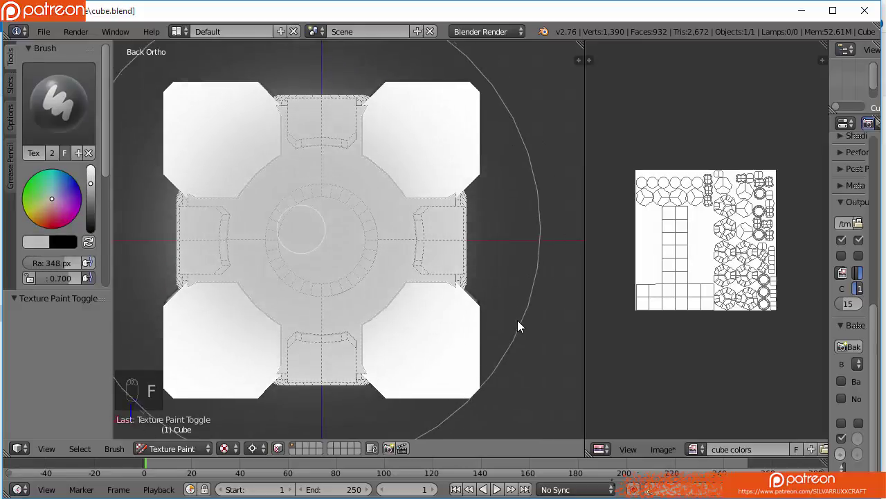
{"action": "left_click_drag", "start_coordinate": [464, 291], "coordinate": [411, 300]}
{"action": "left_click_drag", "start_coordinate": [462, 297], "coordinate": [367, 309]}
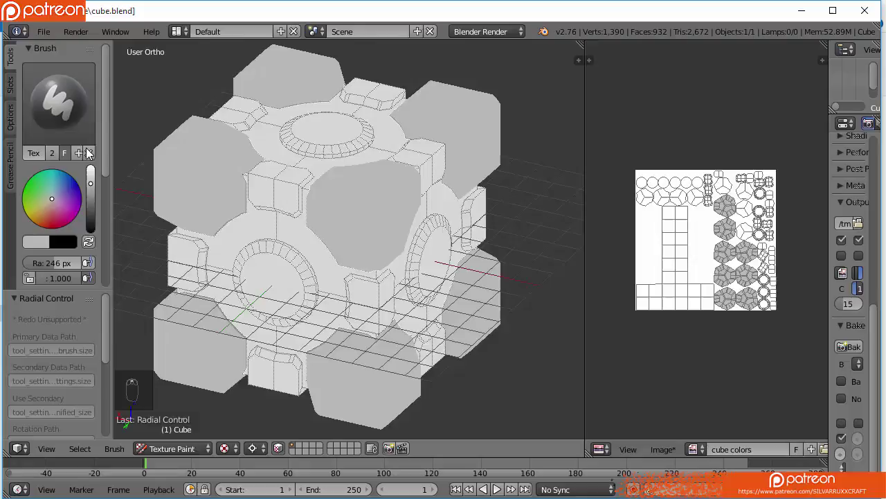
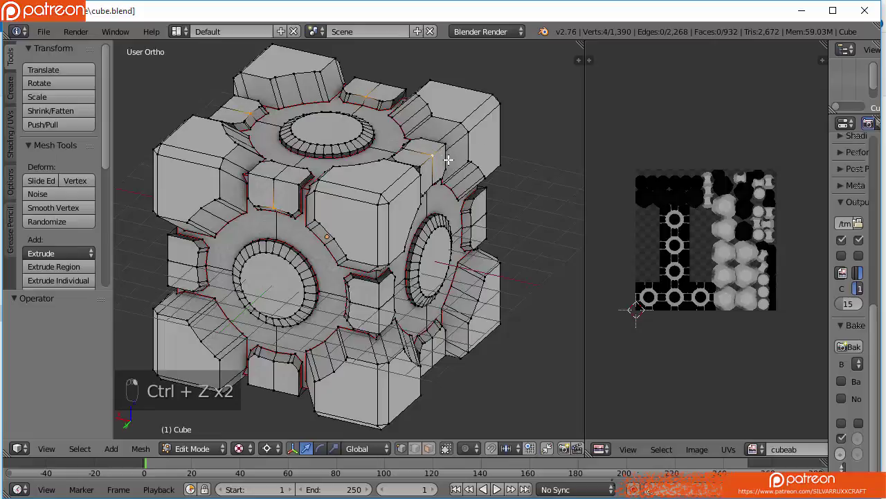
Select the linked corner bolt and ring pieces to locate their UV islands, then resume texture painting
{"action": "key", "text": "ctrl+l"}
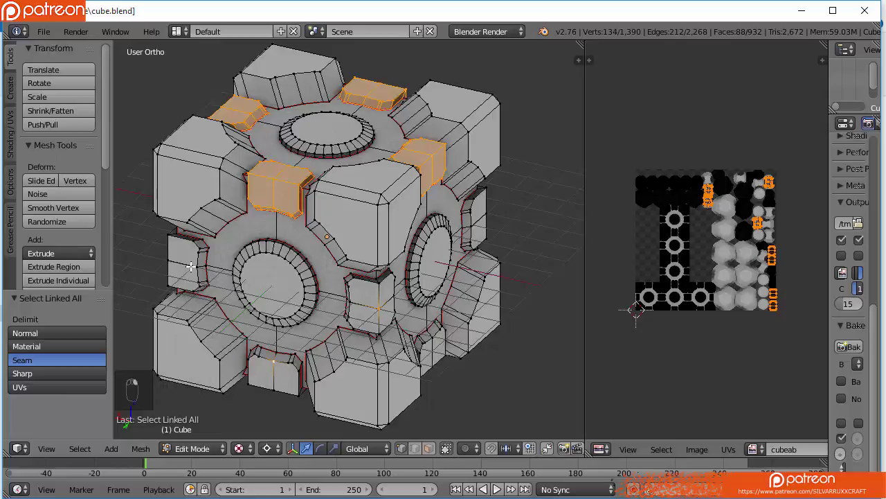
{"action": "key", "text": "ctrl+z"}
{"action": "key", "text": "ctrl+l"}
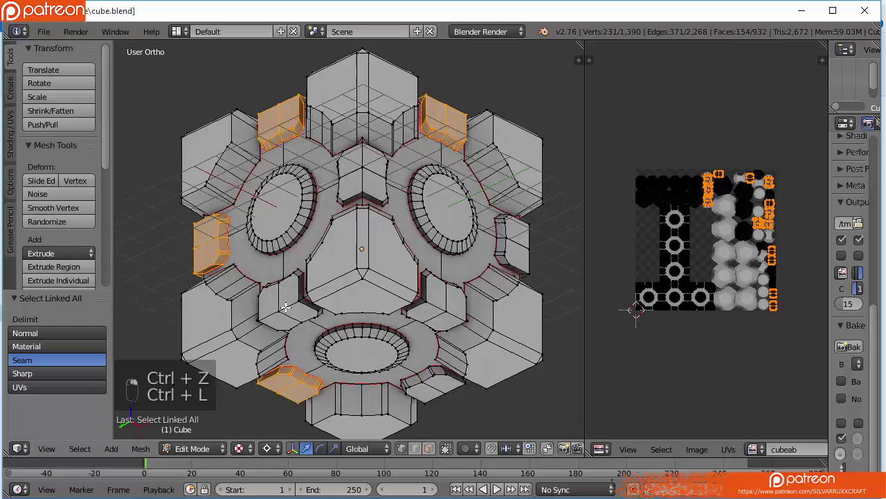
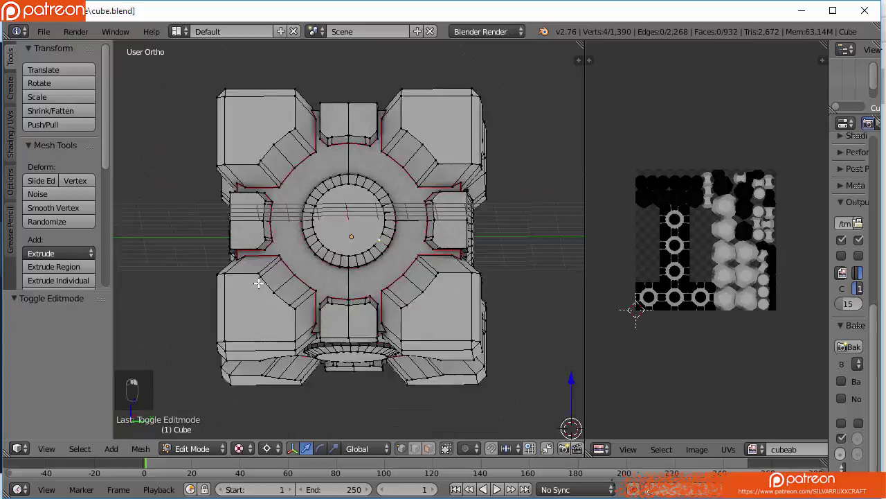
{"action": "key", "text": "ctrl+l"}
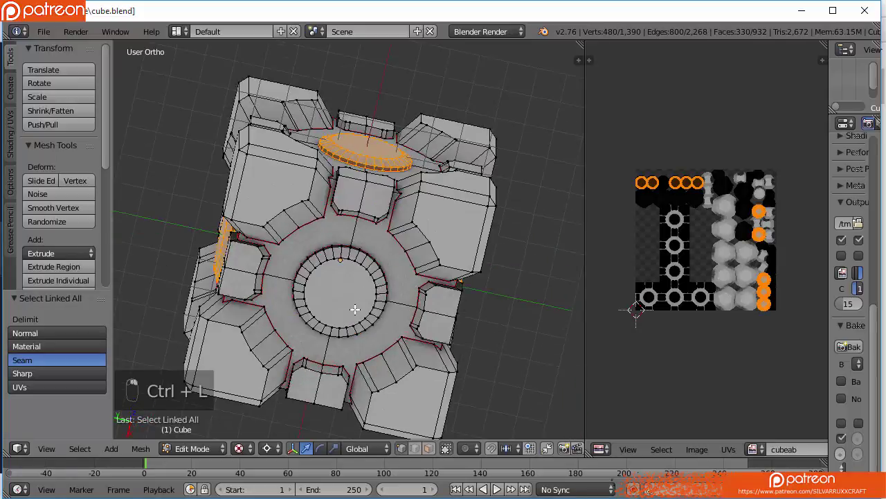
{"action": "key", "text": "ctrl+z"}
{"action": "key", "text": "ctrl+l"}
{"action": "key", "text": "Tab"}
{"action": "left_click", "coordinate": [353, 180]}
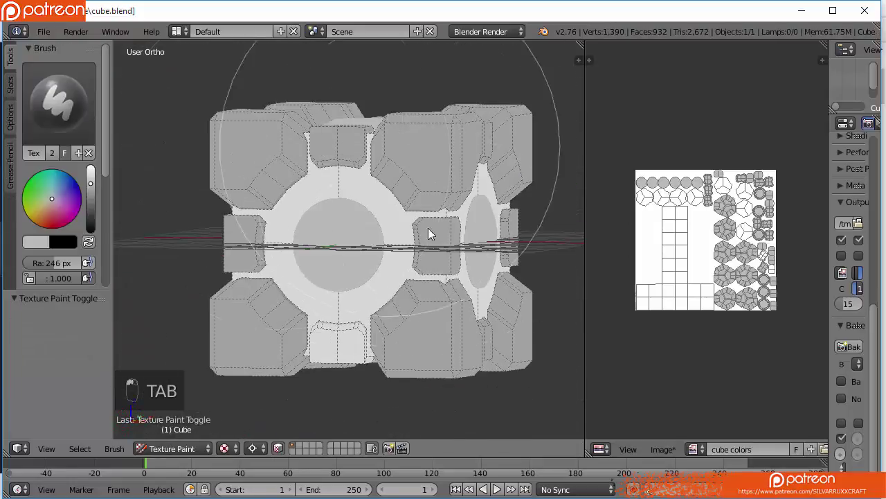
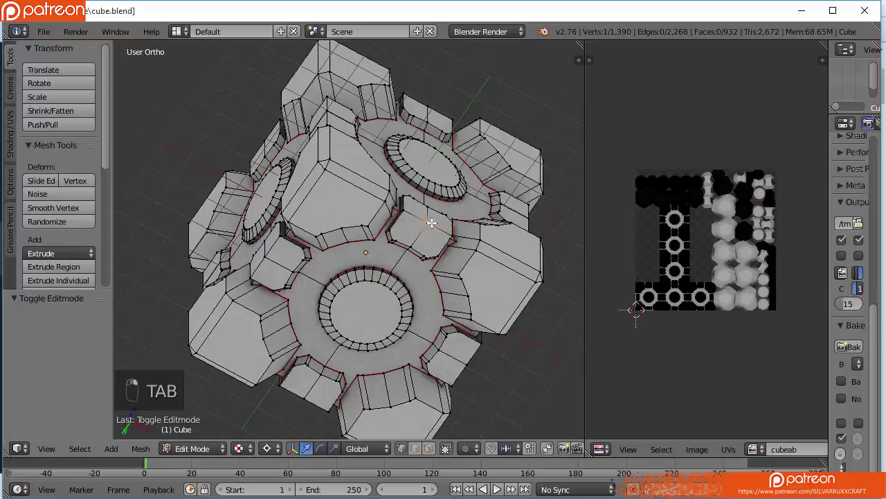
Set a dark grey brush colour and paint the ring band around the circular centres
{"action": "key", "text": "ctrl+l"}
{"action": "key", "text": "Tab"}
{"action": "left_click_drag", "start_coordinate": [382, 272], "coordinate": [99, 188]}
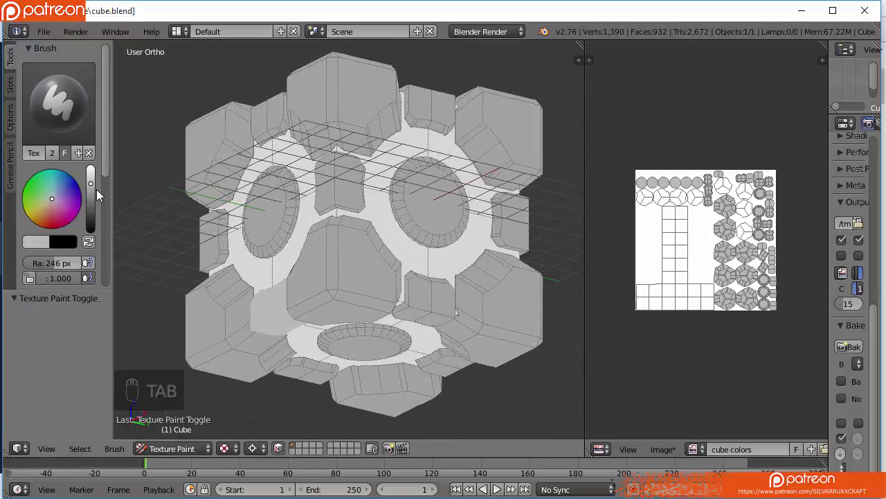
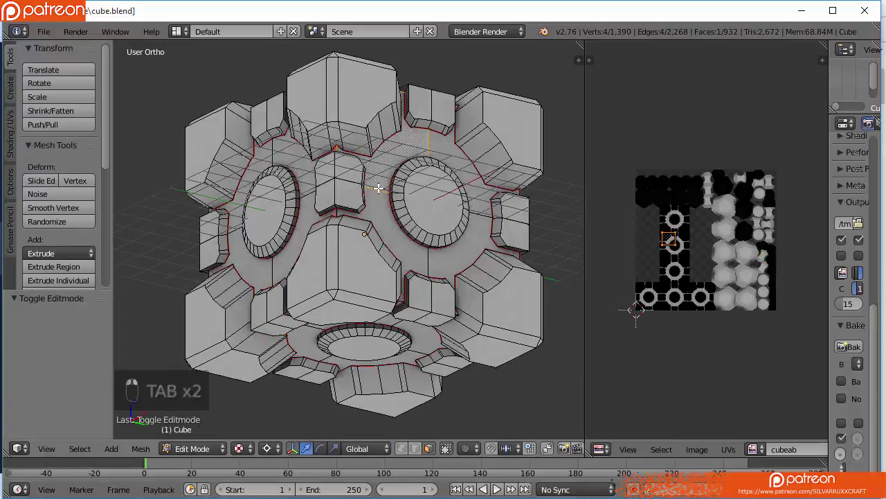
{"action": "key", "text": "ctrl+l"}
{"action": "key", "text": "Tab"}
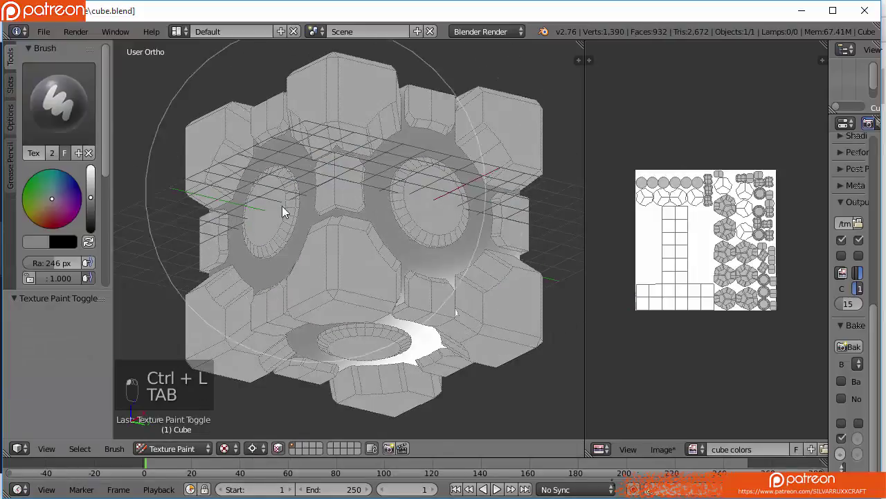
Enlarge the cube colors image for a closer look and view the cube straight from the front
{"action": "left_click_drag", "start_coordinate": [400, 259], "coordinate": [697, 154]}
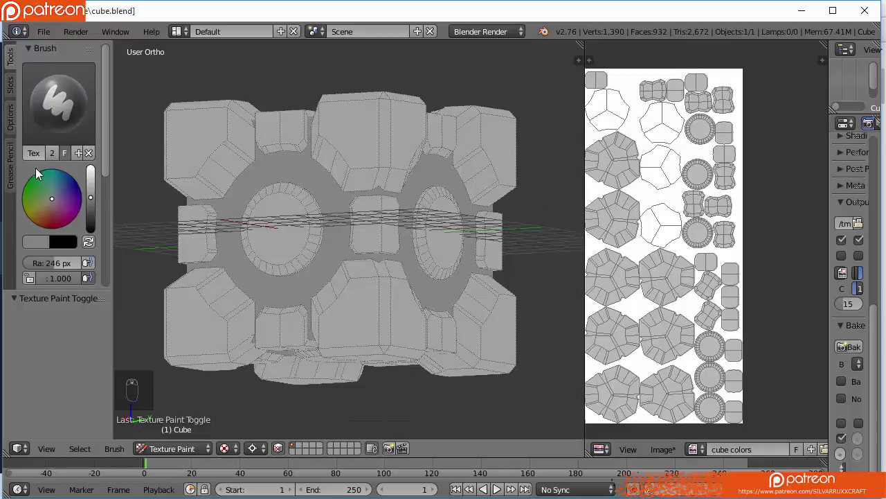
{"action": "key", "text": "KP_1"}
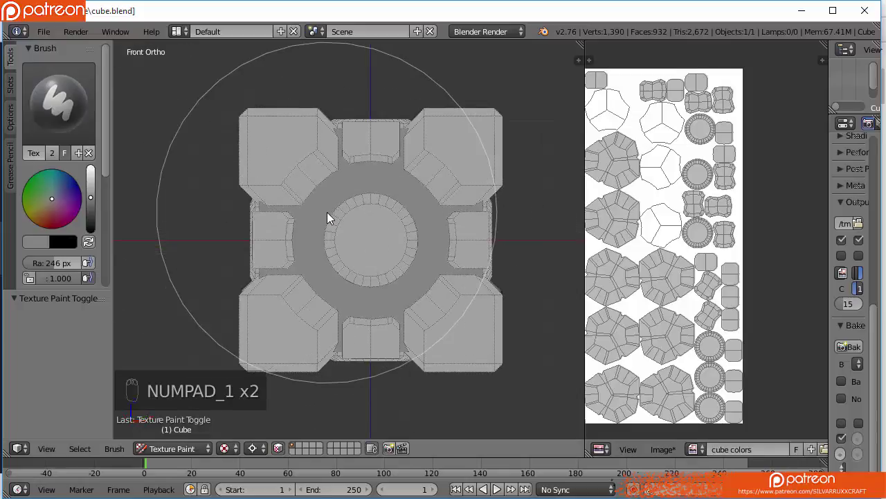
{"action": "key", "text": "KP_1"}
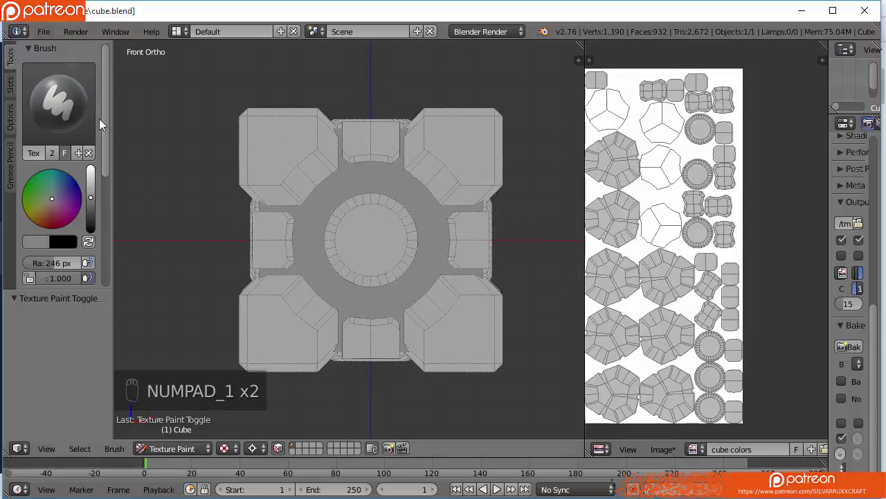
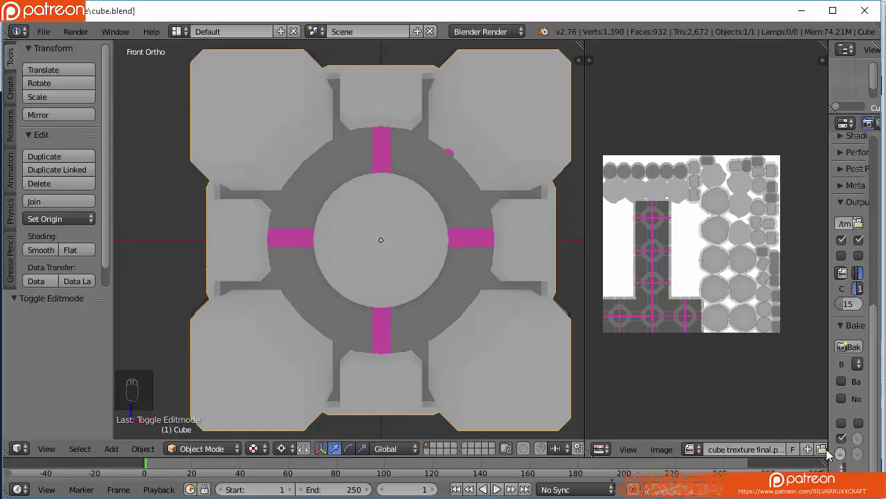
Orbit around the textured cube to check the magenta hearts, zoom on the front heart and reopen the mesh
{"action": "left_click", "coordinate": [829, 456]}
{"action": "left_click", "coordinate": [271, 161]}
{"action": "left_click_drag", "start_coordinate": [379, 254], "coordinate": [438, 249]}
{"action": "left_click_drag", "start_coordinate": [413, 246], "coordinate": [250, 320]}
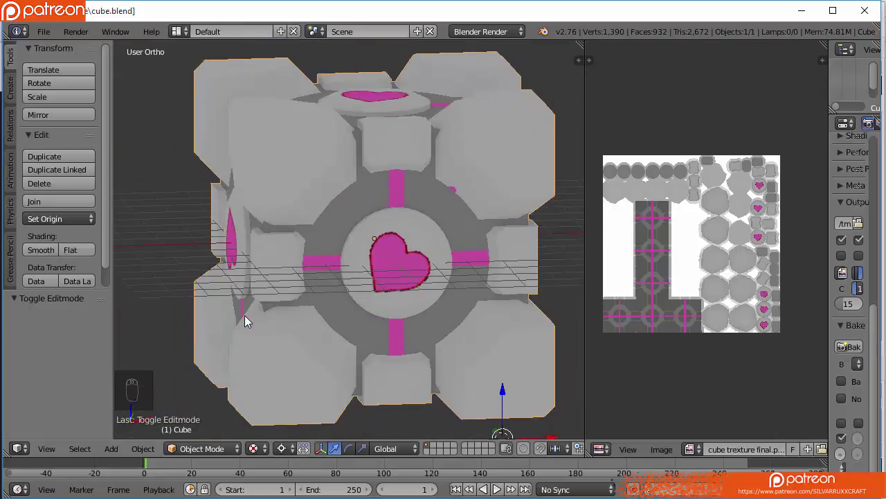
{"action": "key", "text": "KP_1"}
{"action": "left_click_drag", "start_coordinate": [389, 215], "coordinate": [373, 179]}
{"action": "key", "text": "Tab"}
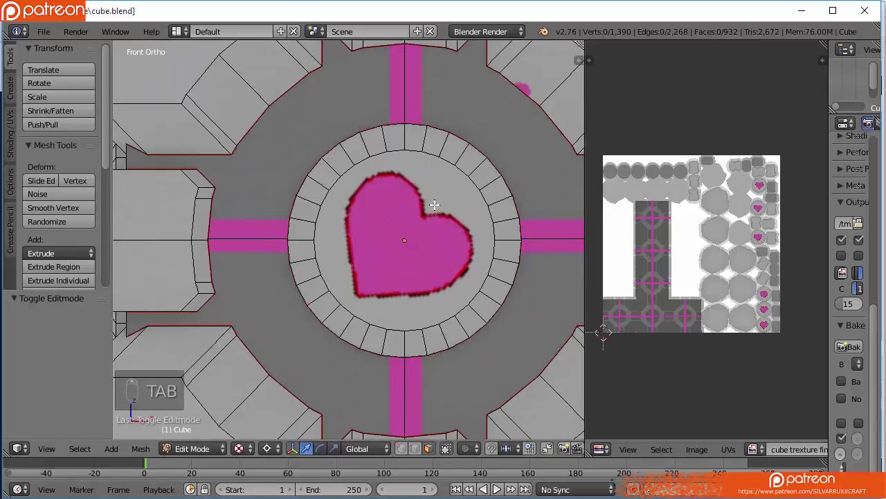
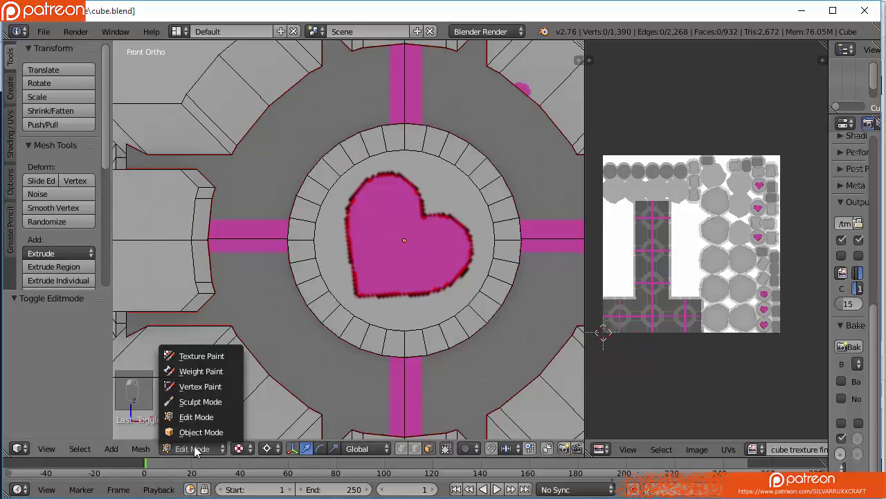
Enable Project Paint Occlude and Cull and adjust the brush size for projection painting
{"action": "left_click", "coordinate": [192, 362]}
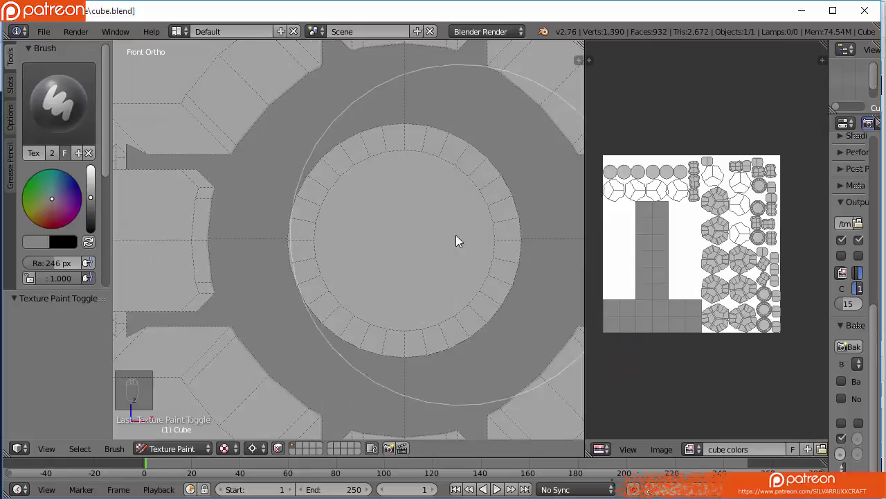
{"action": "key", "text": "f"}
{"action": "left_click_drag", "start_coordinate": [300, 237], "coordinate": [405, 146]}
{"action": "key", "text": "Tab"}
{"action": "key", "text": "Tab"}
{"action": "left_click_drag", "start_coordinate": [279, 452], "coordinate": [14, 119]}
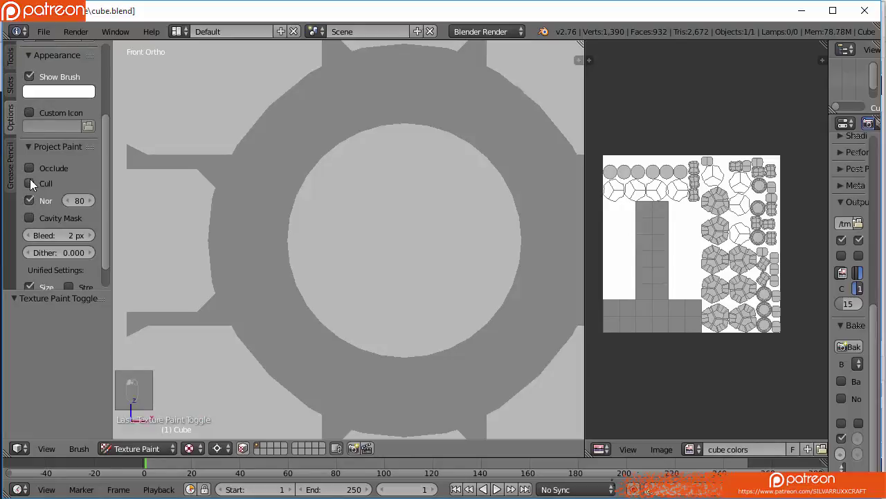
{"action": "key", "text": "Tab"}
{"action": "key", "text": "Tab"}
Switch to the right-side view and paint small dark test dots near the face ring
{"action": "left_click_drag", "start_coordinate": [413, 177], "coordinate": [422, 177]}
{"action": "left_click_drag", "start_coordinate": [422, 177], "coordinate": [472, 179]}
{"action": "key", "text": "KP_3"}
{"action": "left_click", "coordinate": [471, 179]}
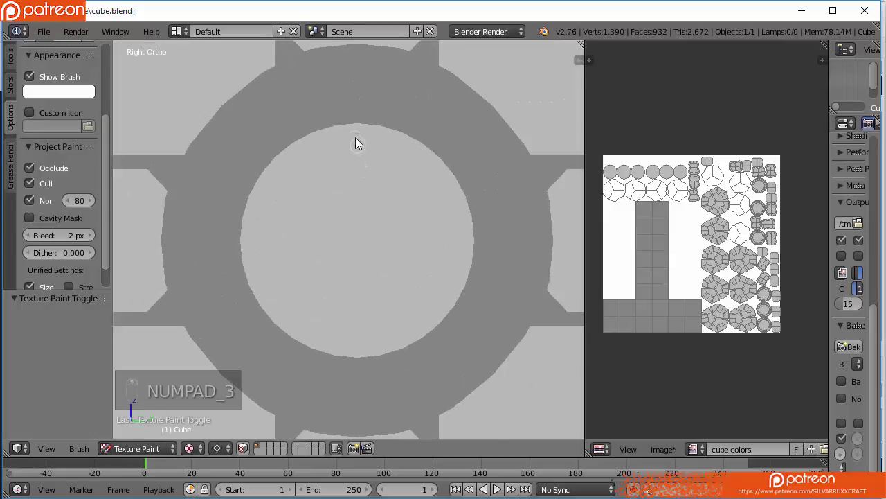
{"action": "left_click", "coordinate": [362, 139]}
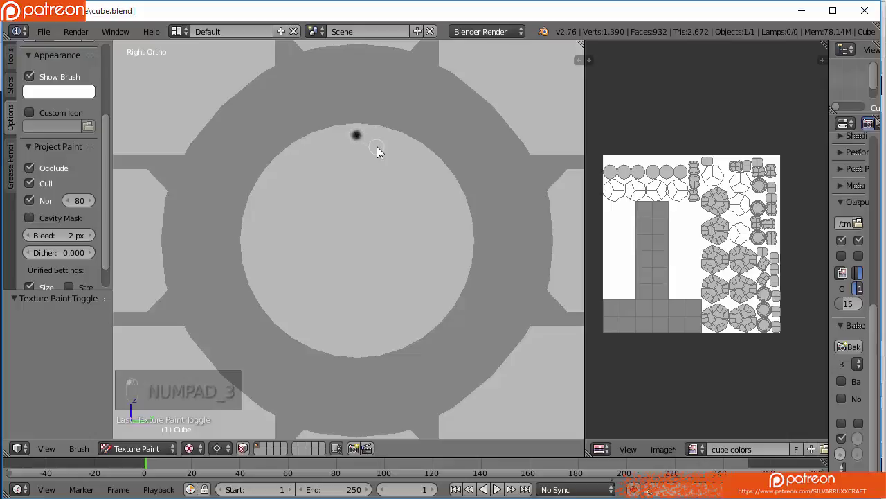